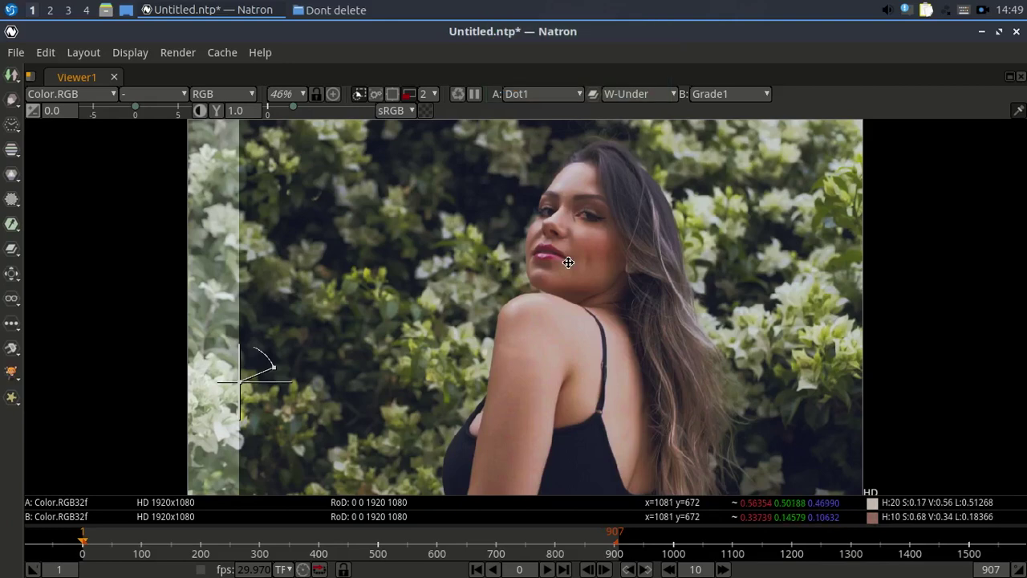
# Step: Restore the Node Graph and Properties panes and select the Read3 footage node
pyautogui.press('space')
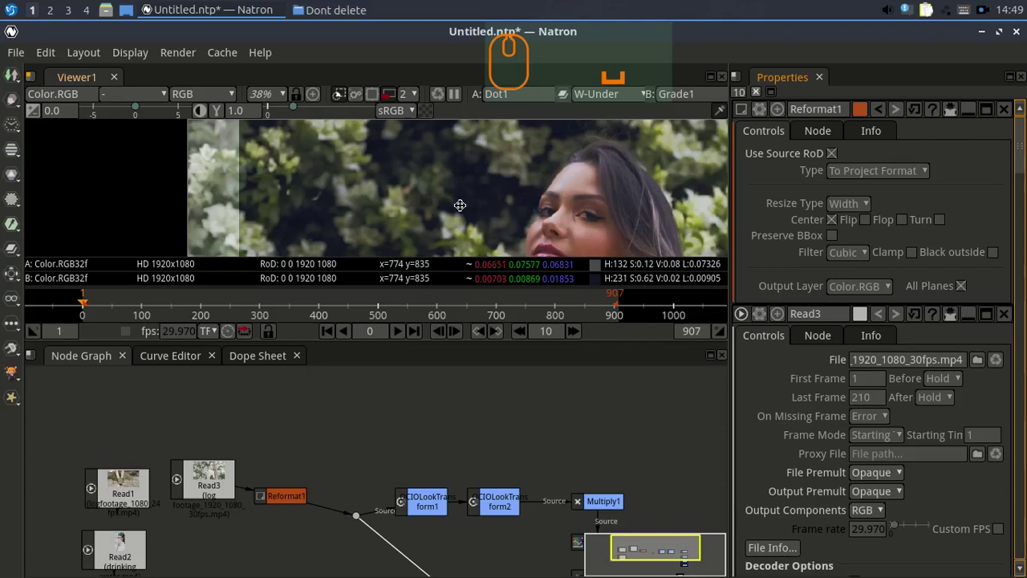
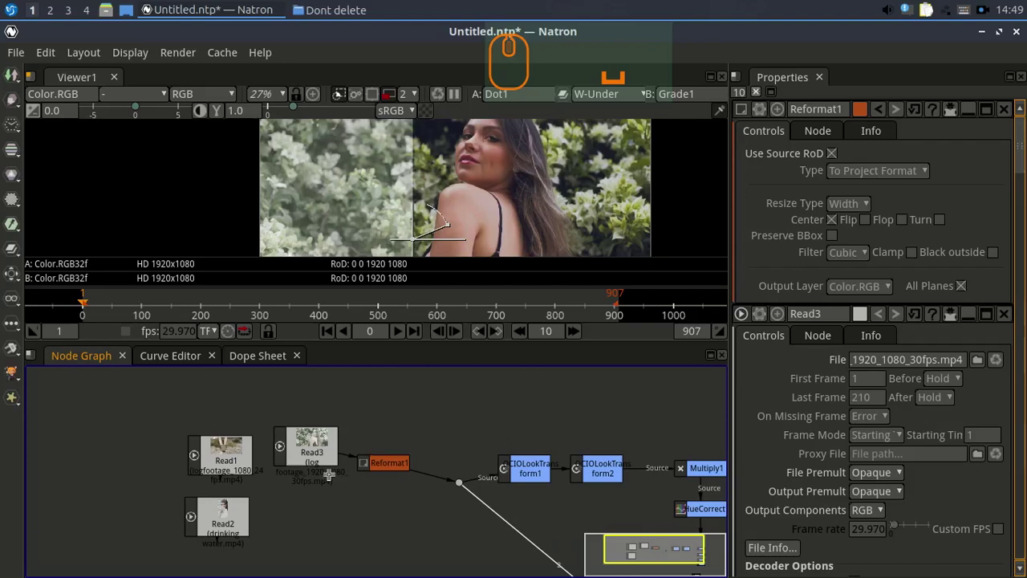
pyautogui.moveTo(310, 443); pyautogui.dragTo(394, 448)
pyautogui.scroll(3)
pyautogui.click(348, 428)
pyautogui.scroll(-3)
pyautogui.click(248, 464)
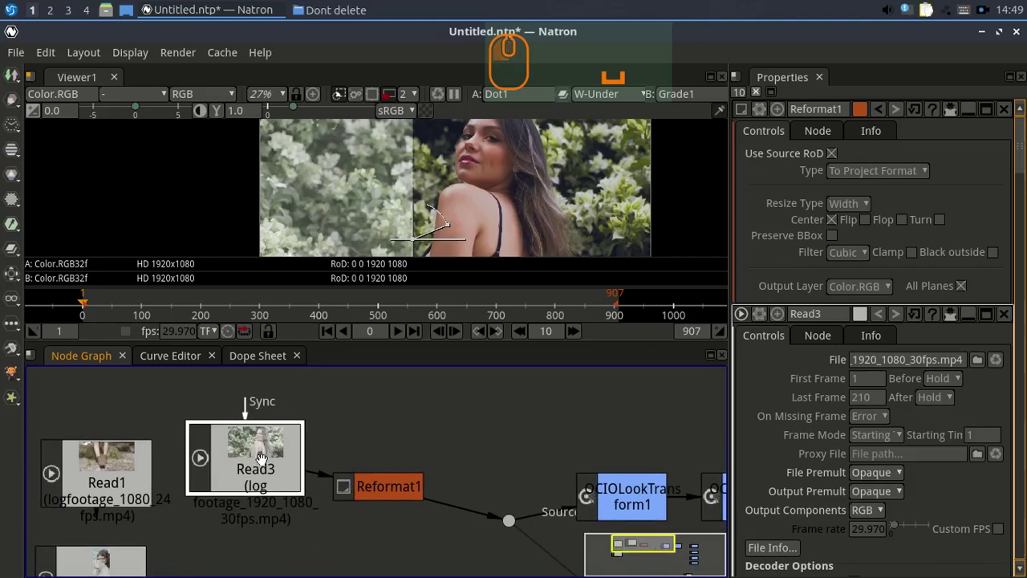
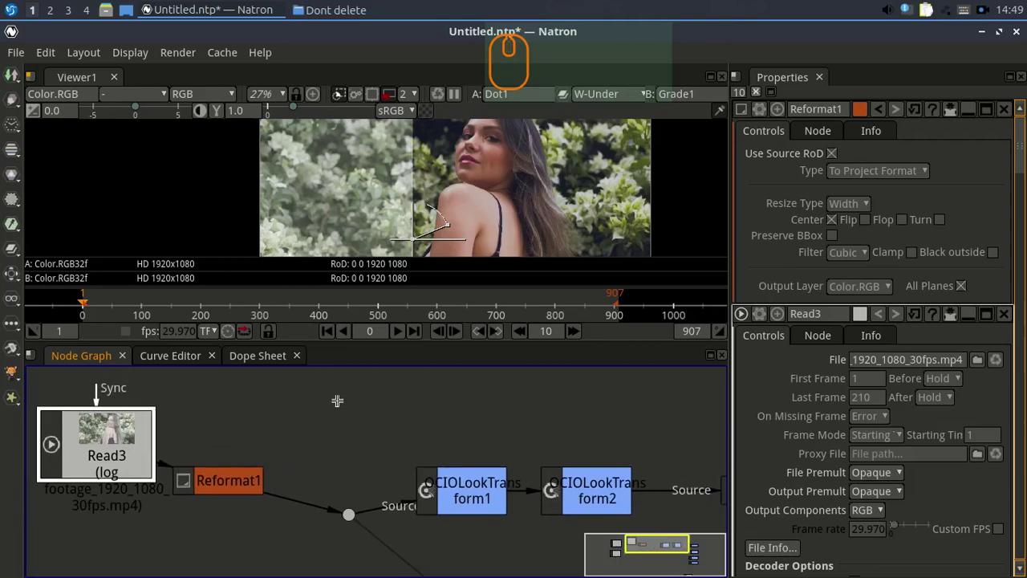
# Step: Disable the OCIOLookTransform1 node so the graded side loses that look
pyautogui.middleClick(411, 415)
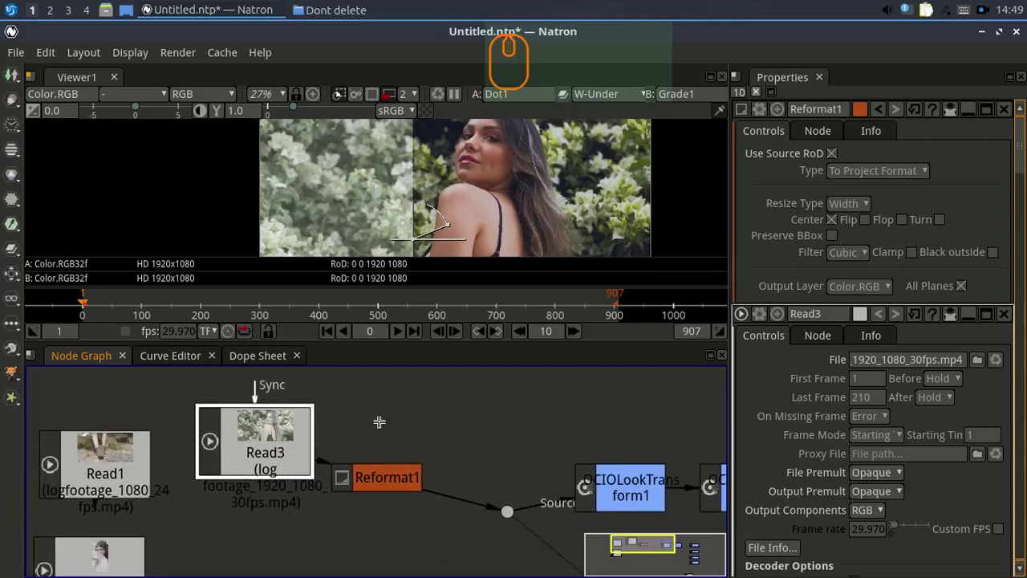
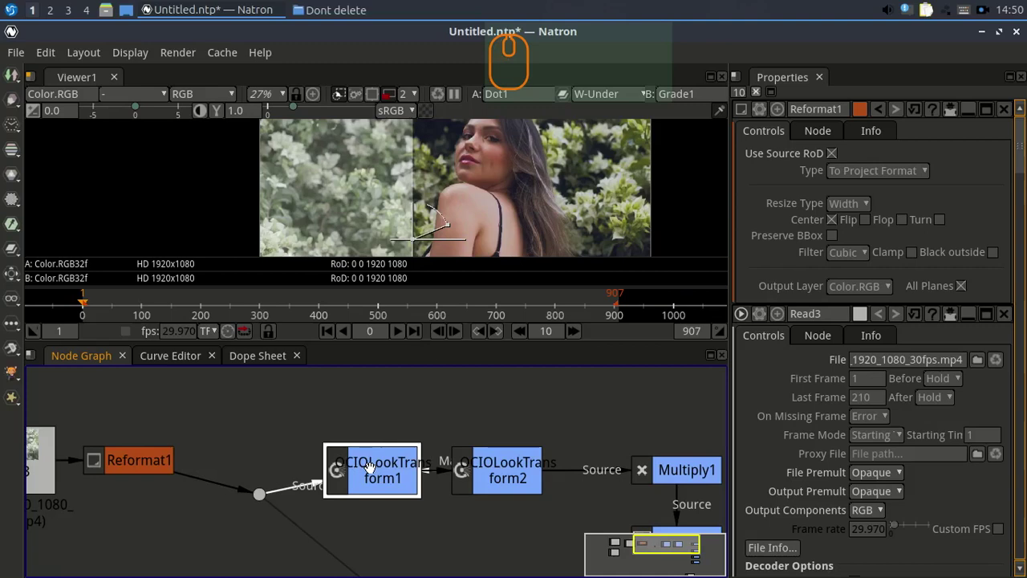
pyautogui.press('d')
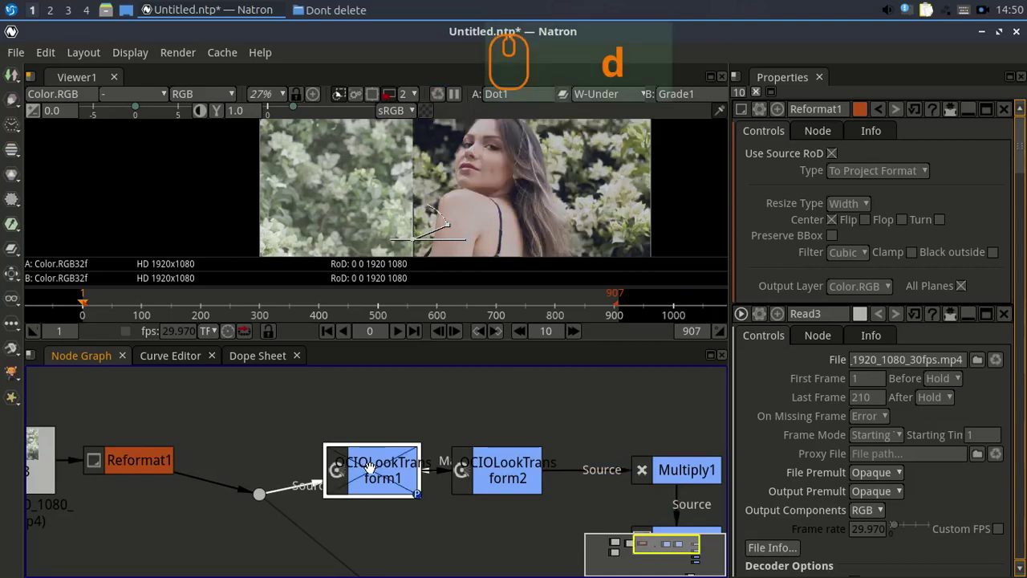
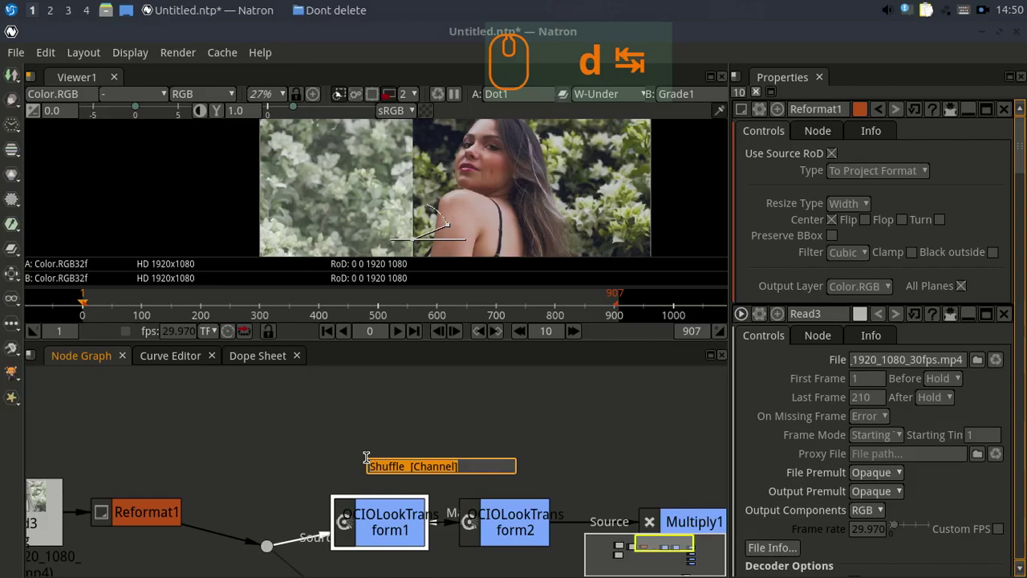
# Step: Search 'ocio' in the node search, cancel it, and bring up the node-creation menu
pyautogui.press('o')
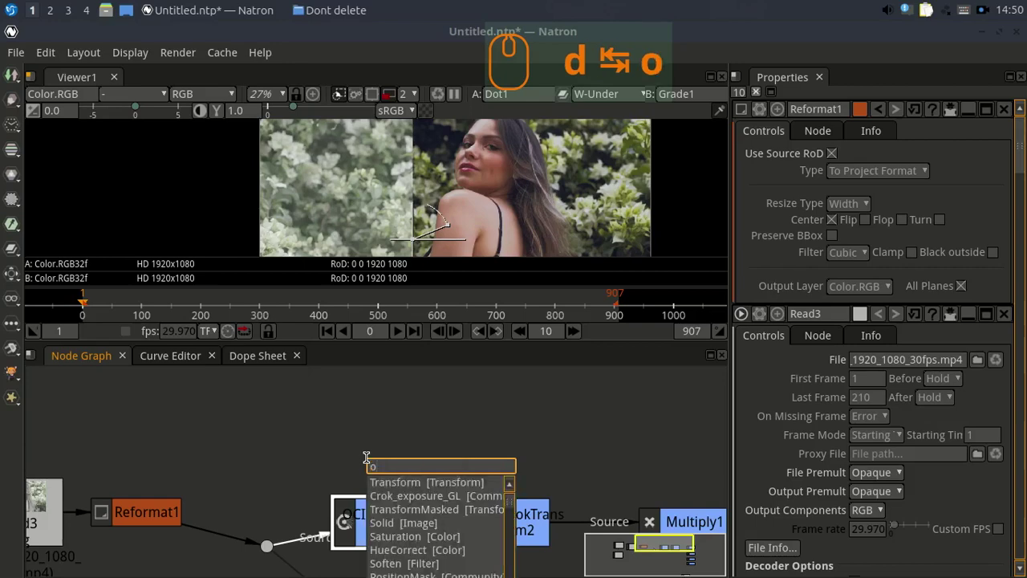
pyautogui.press('c')
pyautogui.write('ocio')
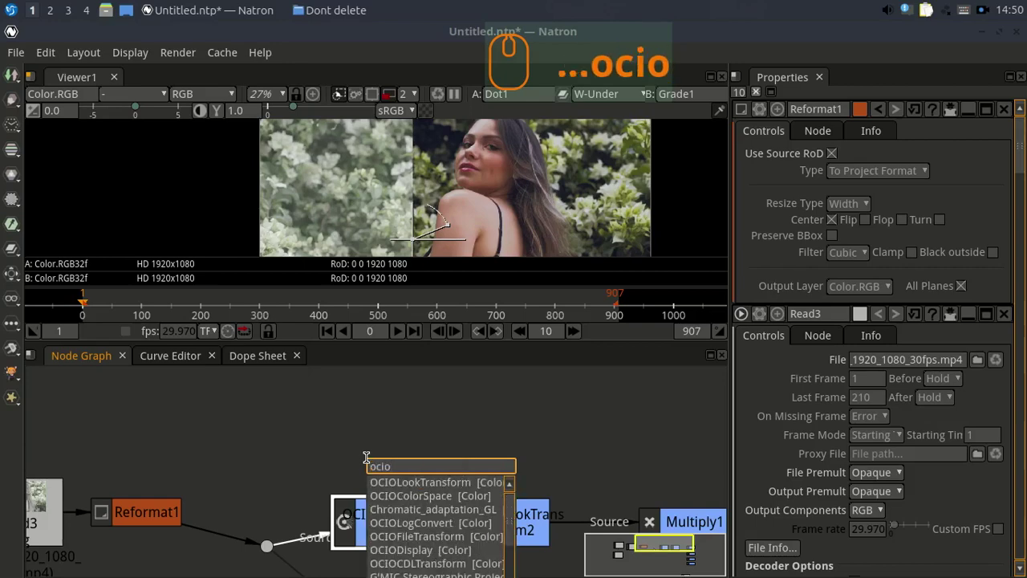
pyautogui.press('Escape')
pyautogui.rightClick(356, 403)
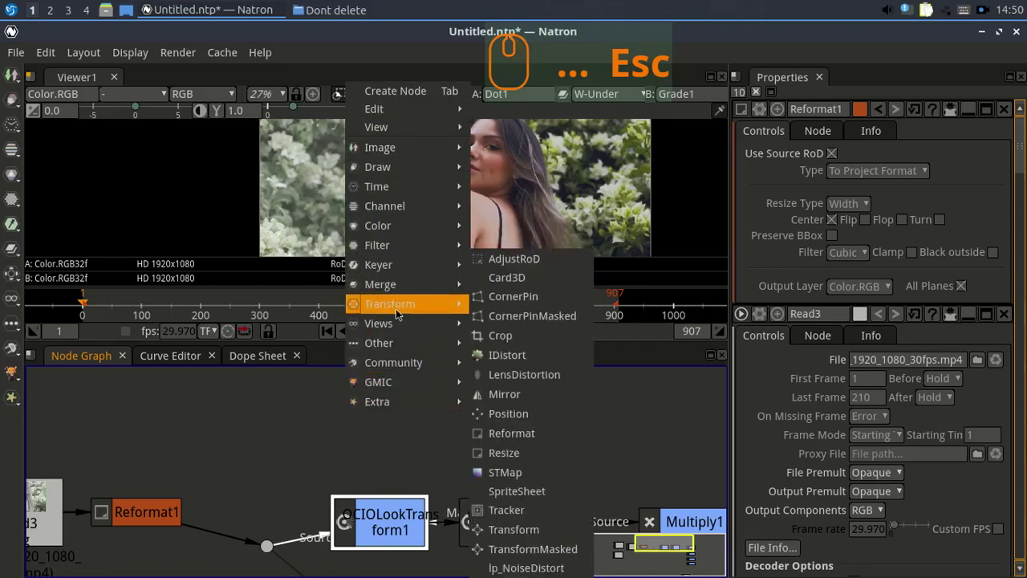
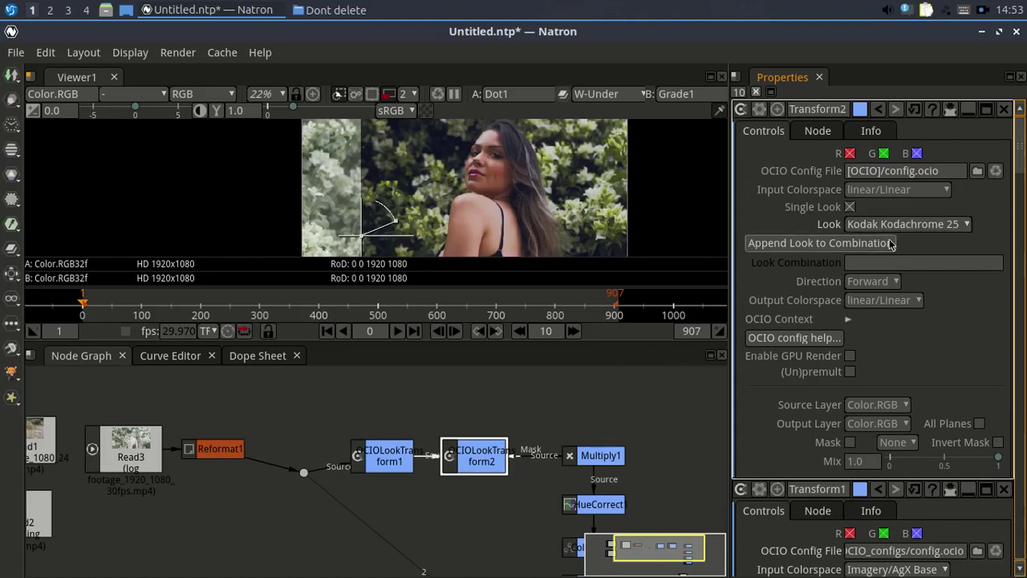
# Step: Set OCIOLookTransform2's input colorspace and choose a Kodak Kodachrome film look
pyautogui.click(916, 196)
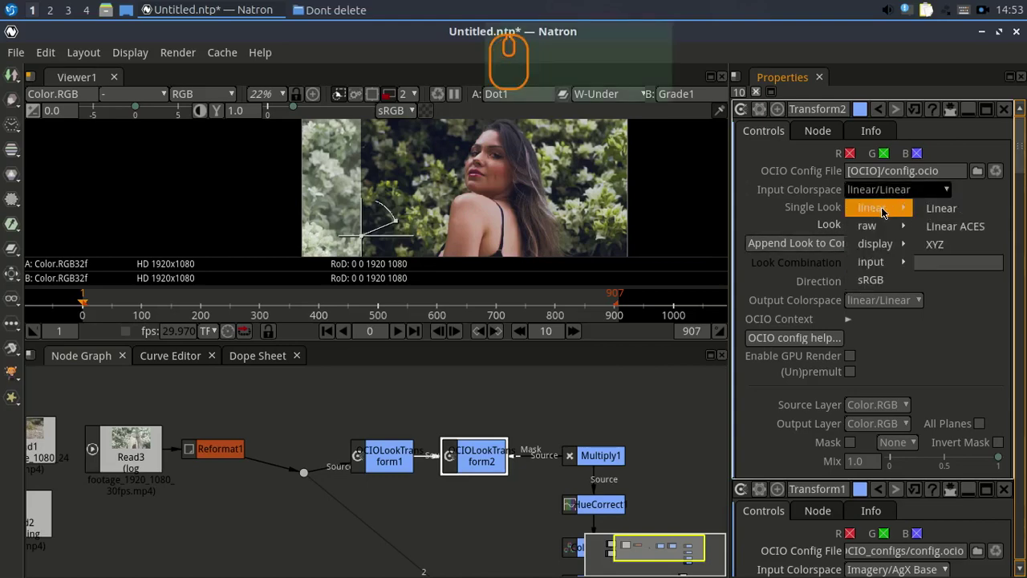
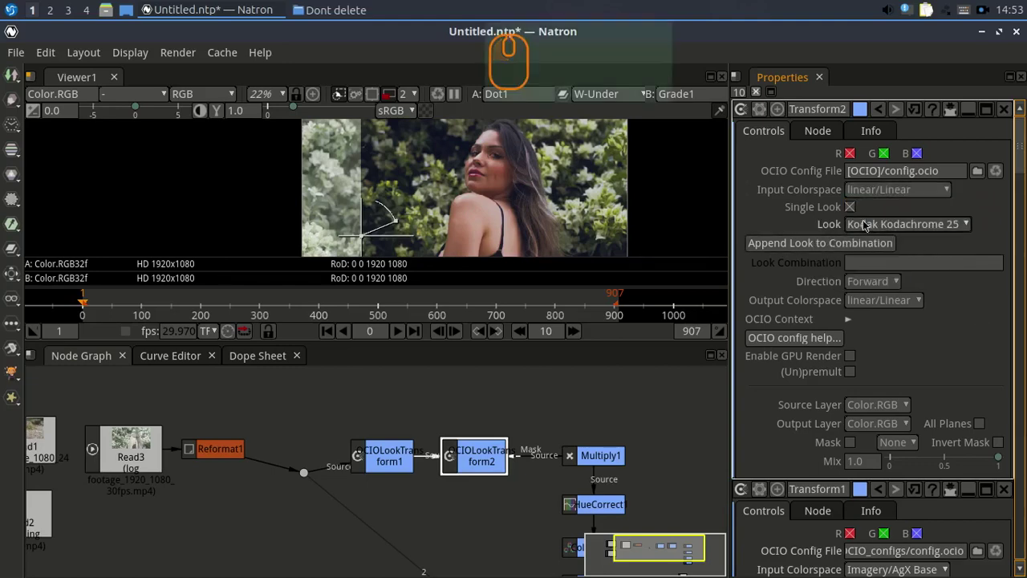
pyautogui.click(857, 209)
pyautogui.click(857, 210)
pyautogui.click(877, 227)
pyautogui.click(765, 232)
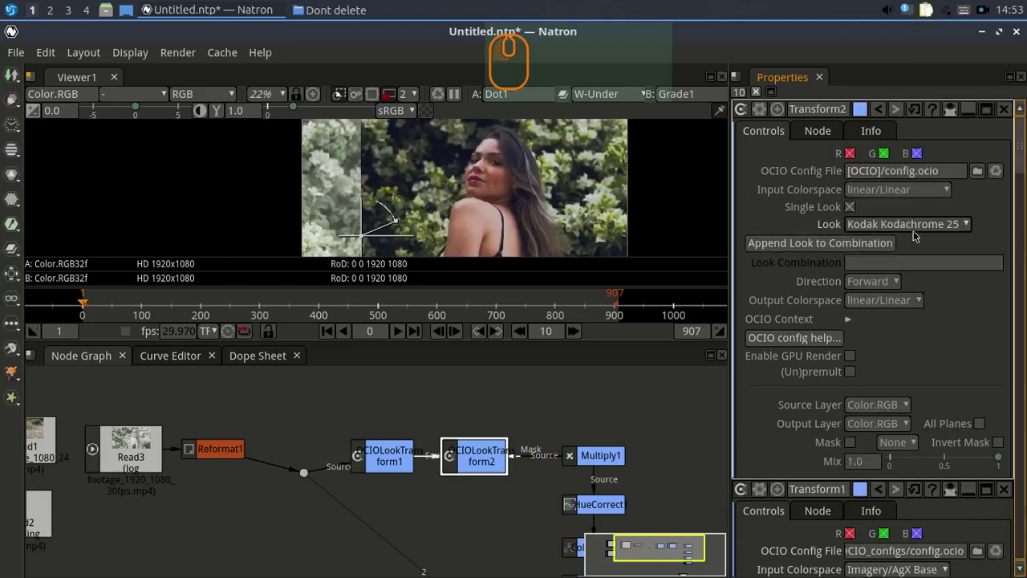
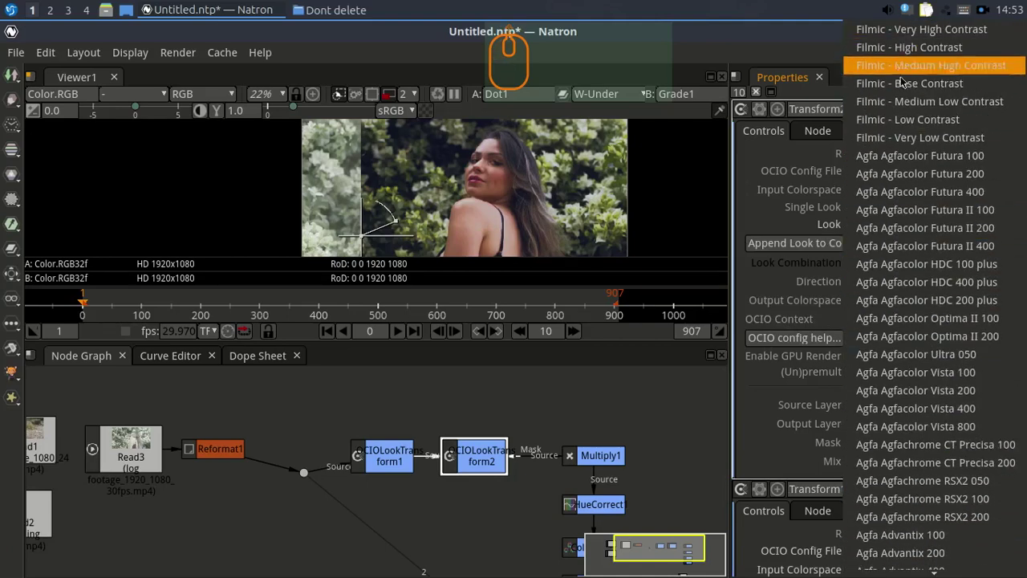
pyautogui.scroll(-3)
pyautogui.scroll(-3)
pyautogui.scroll(-3)
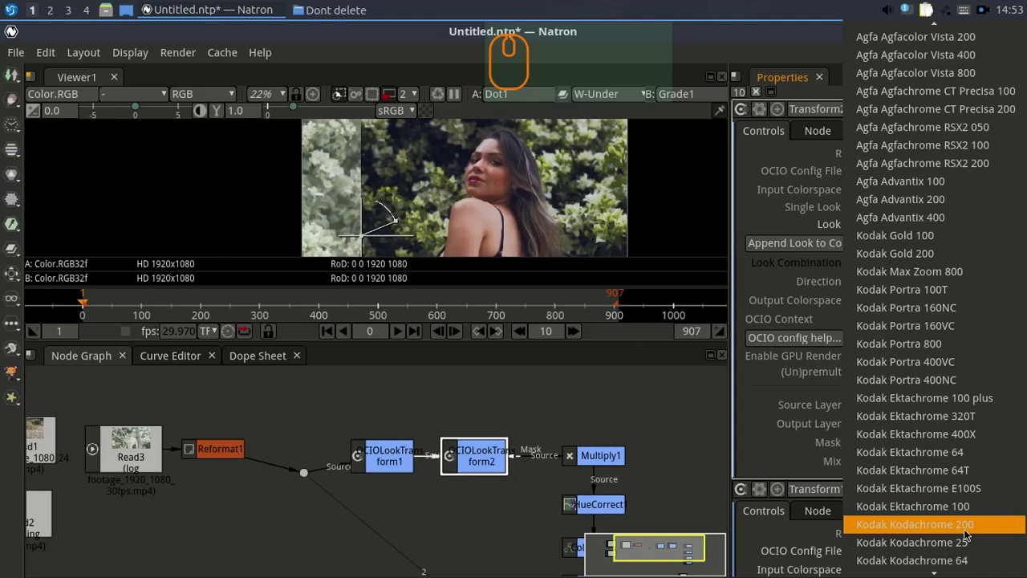
pyautogui.click(767, 406)
pyautogui.moveTo(889, 330); pyautogui.dragTo(888, 264)
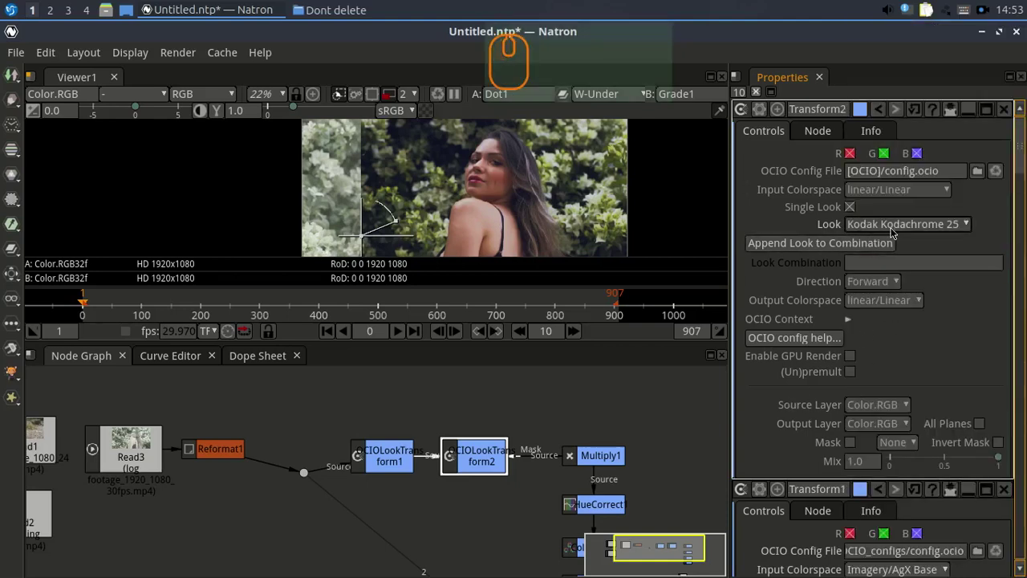
# Step: Step through neighbouring film looks, returning to Kodak Kodachrome 64
pyautogui.press('Down')
pyautogui.press('Down')
pyautogui.press('Down')
pyautogui.press('Down')
pyautogui.press('Up')
pyautogui.press('Up')
pyautogui.press('Up')
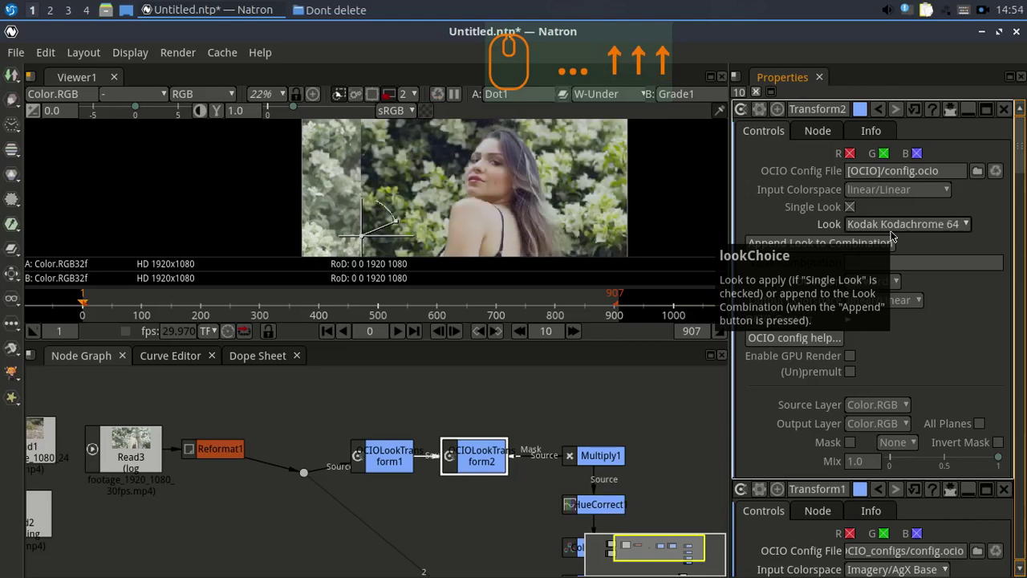
pyautogui.press('Up')
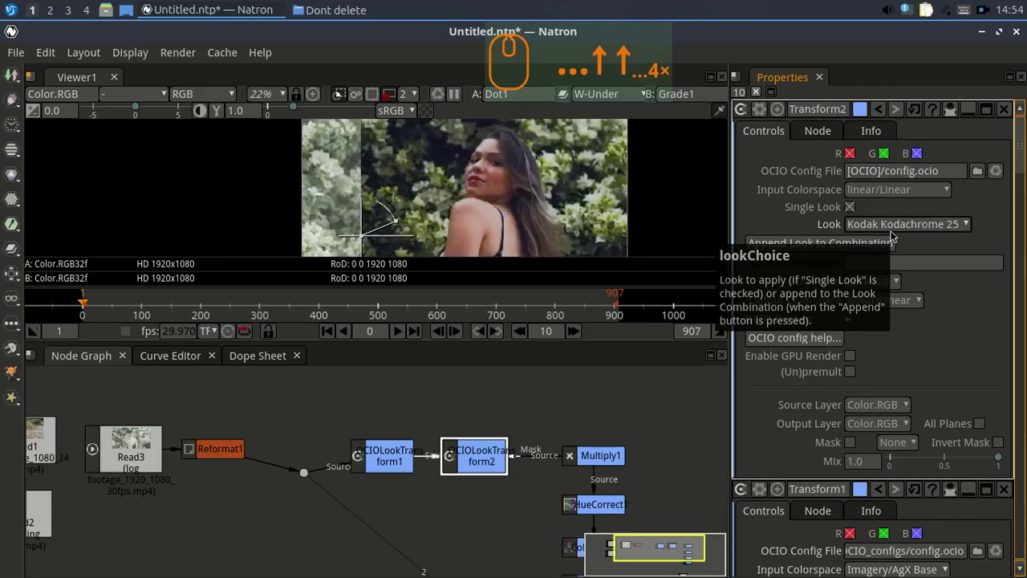
# Step: Try the Filmic - Medium Low Contrast look, then browse back toward the Kodak stocks
pyautogui.click(895, 233)
pyautogui.scroll(-3)
pyautogui.scroll(3)
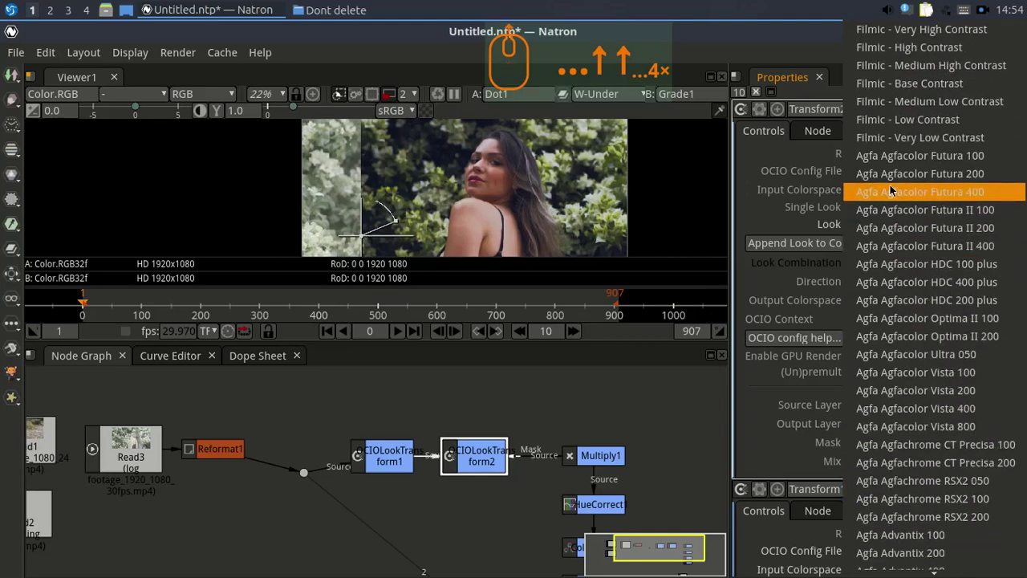
pyautogui.click(889, 105)
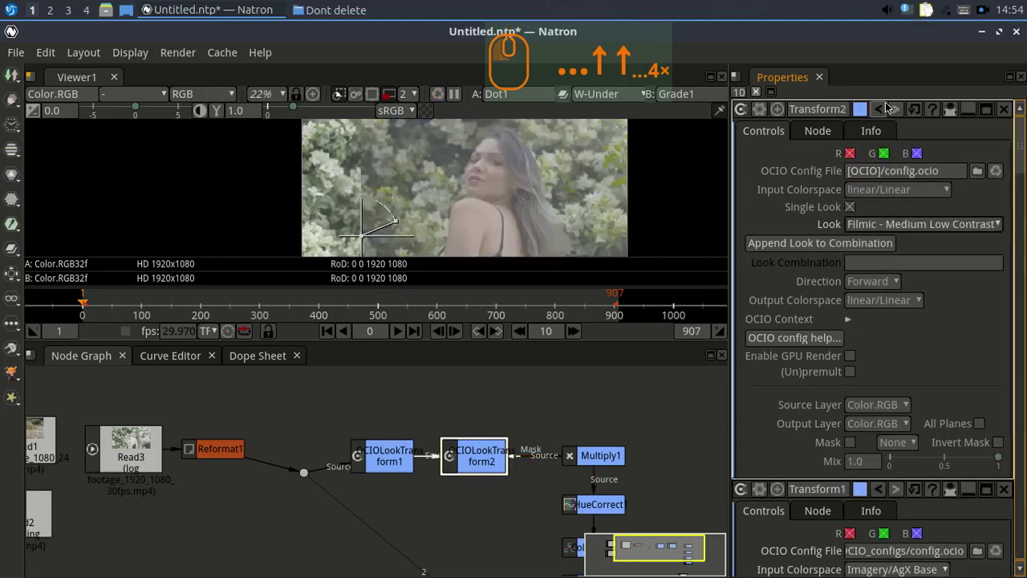
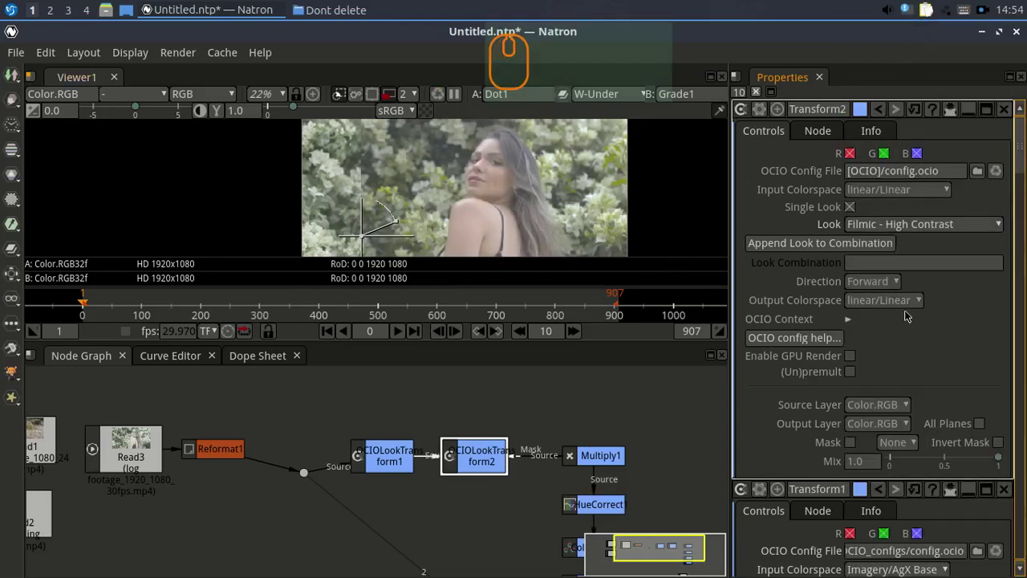
pyautogui.click(900, 225)
pyautogui.scroll(-3)
pyautogui.scroll(-3)
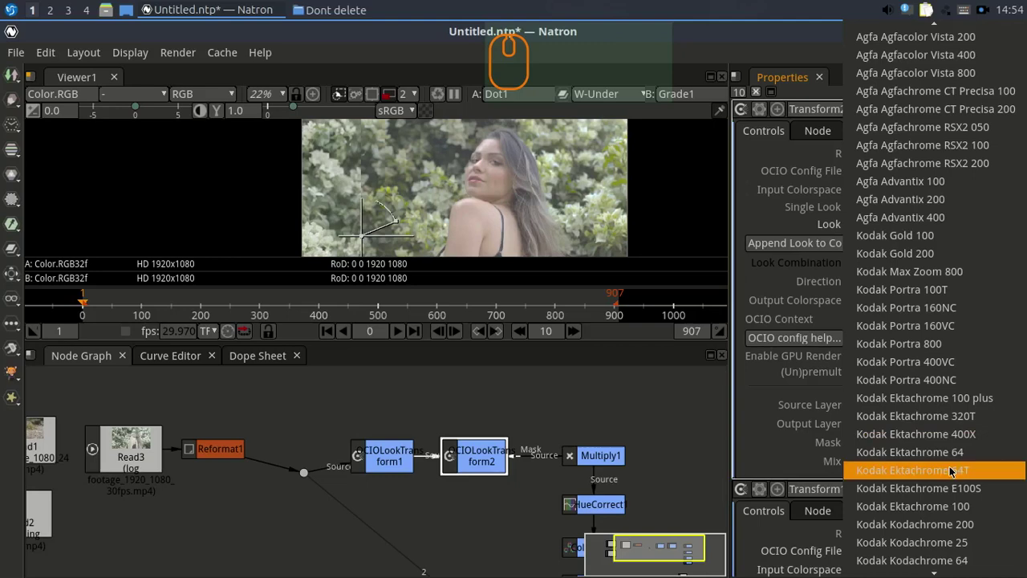
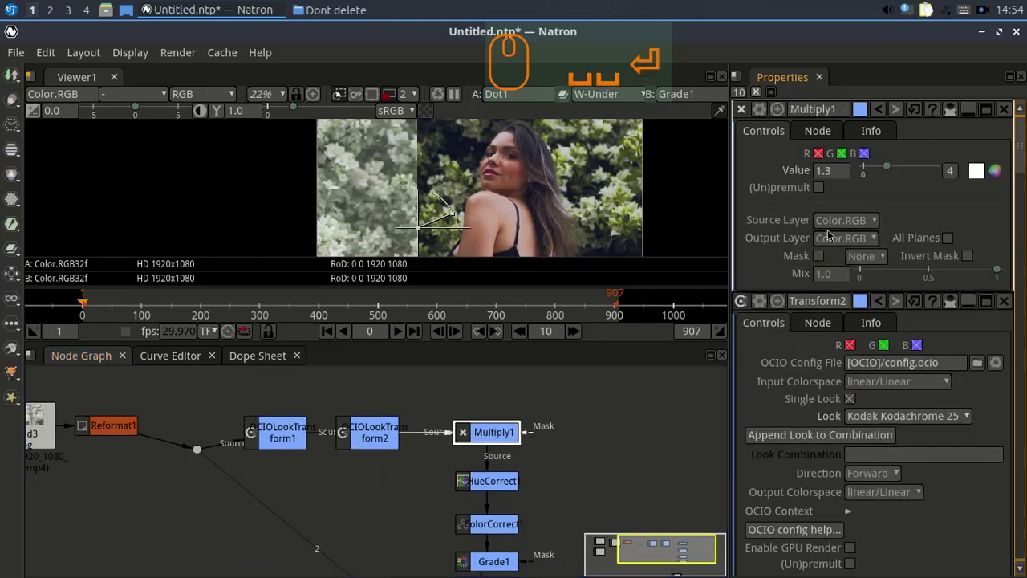
# Step: Try Multiply1 values of 1.5 and 2, then set it to 1.2
pyautogui.press('KP_1')
pyautogui.press('KP_Enter')
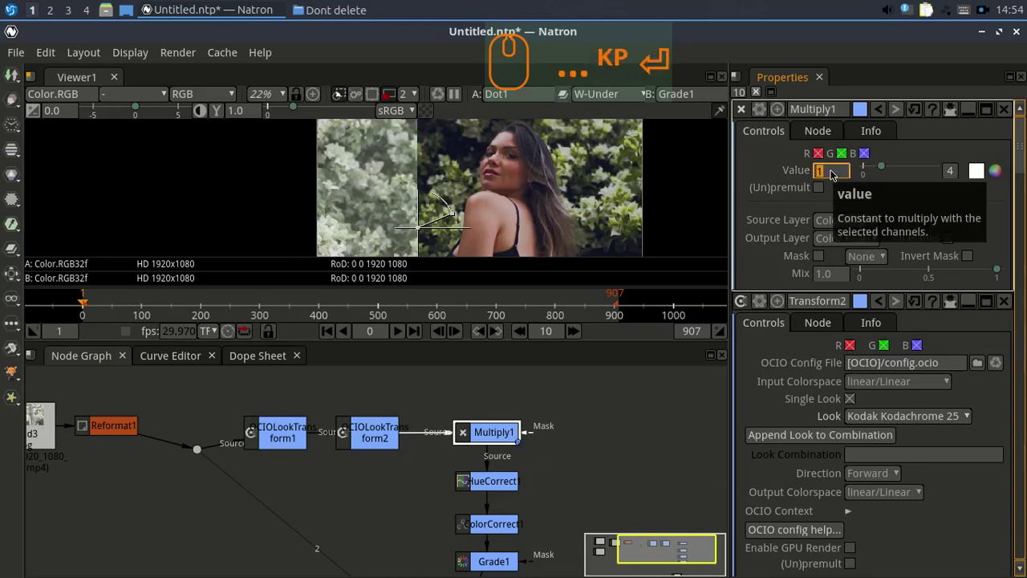
pyautogui.press('KP_1')
pyautogui.write('p')
pyautogui.press('KP_5')
pyautogui.press('Return')
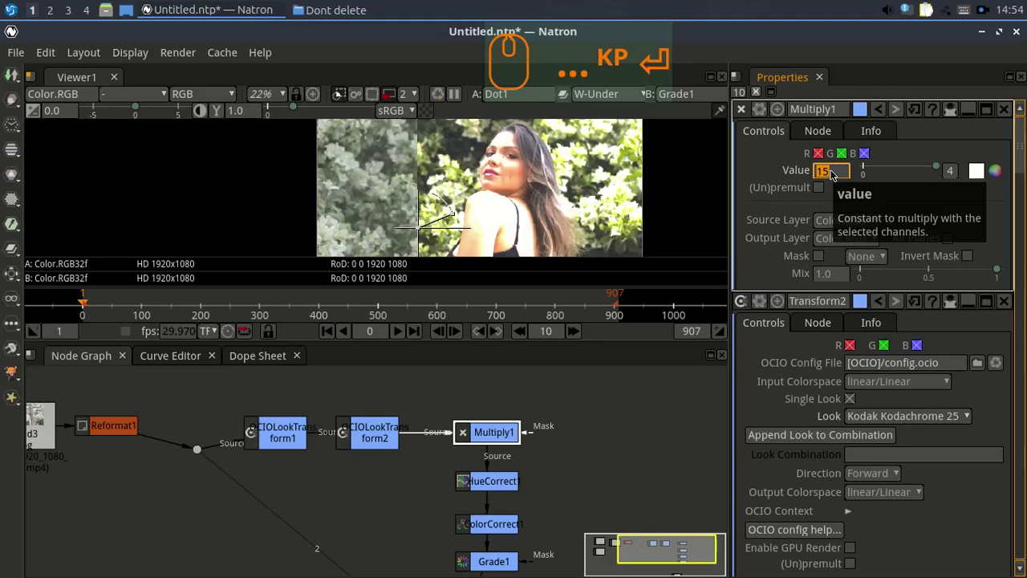
pyautogui.press('KP_2')
pyautogui.press('Return')
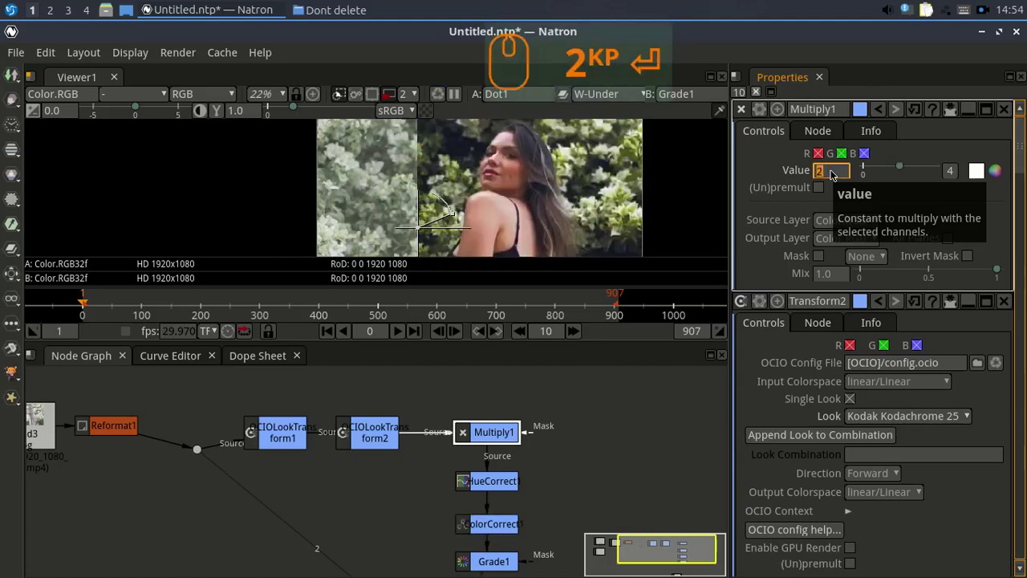
pyautogui.press('KP_1')
pyautogui.press('KP_Decimal')
pyautogui.write('.')
pyautogui.press('KP_2')
pyautogui.press('KP_Enter')
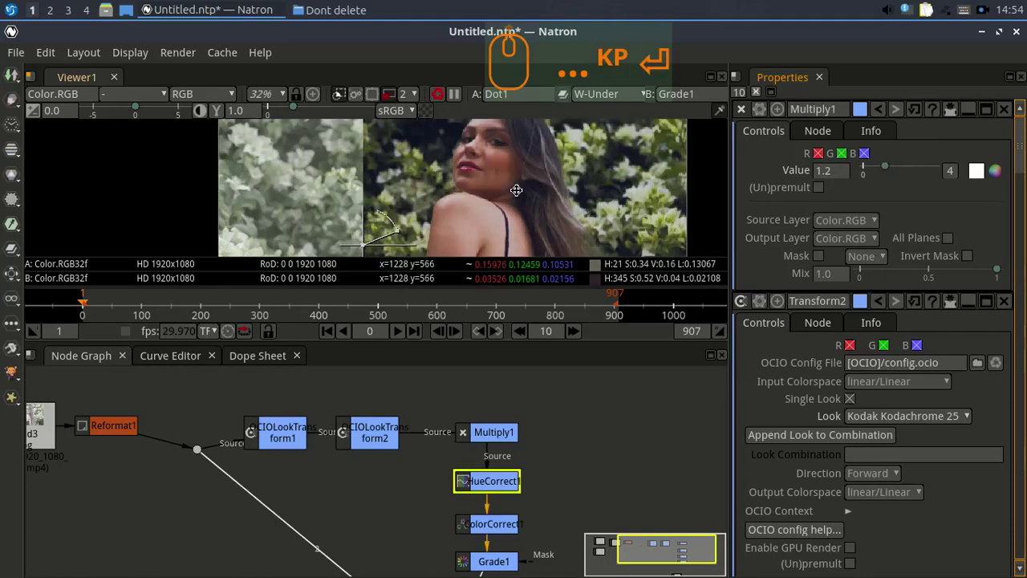
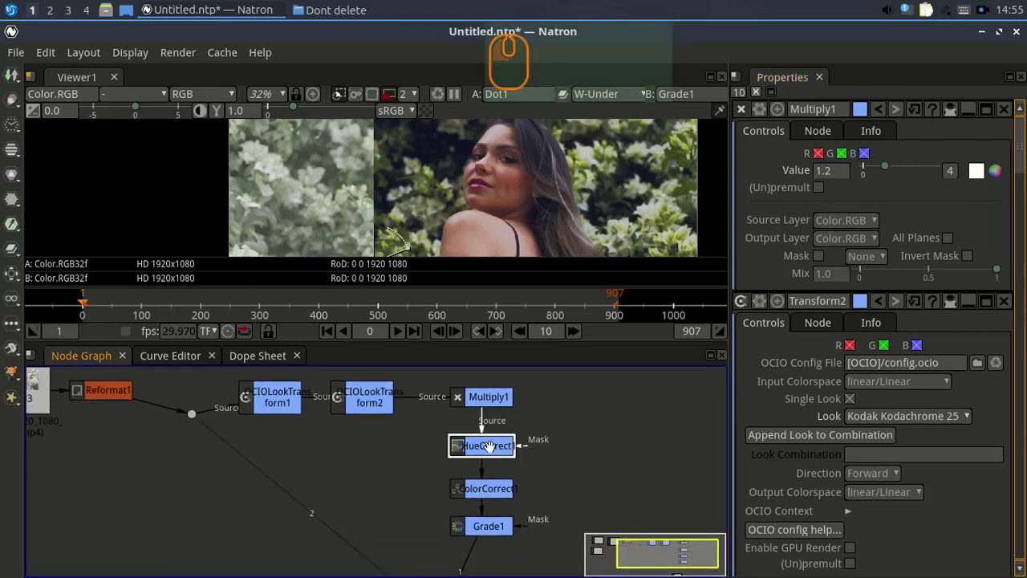
# Step: Bring up HueCorrect1's hue curves and toggle the node's enabled state
pyautogui.press('Return')
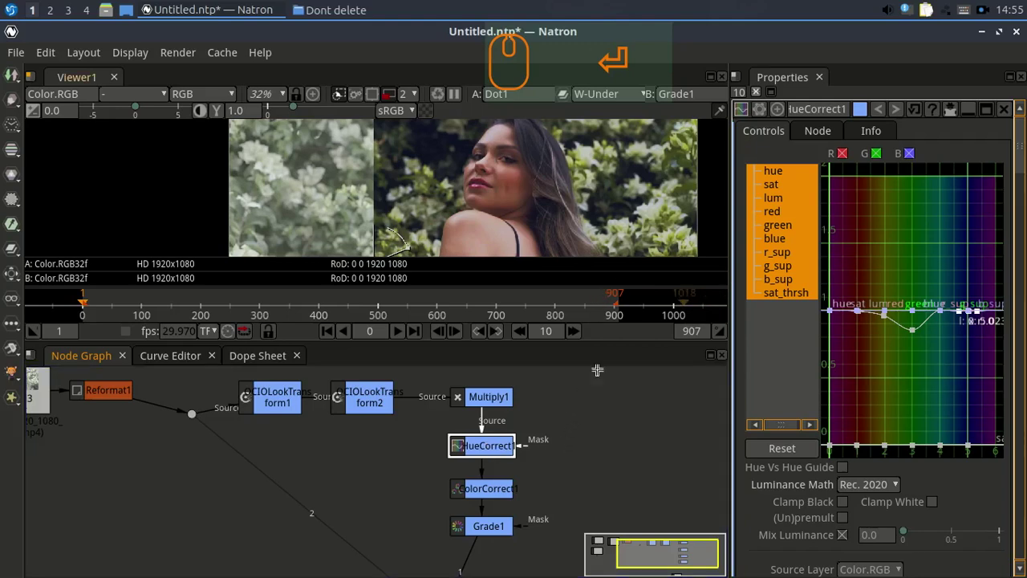
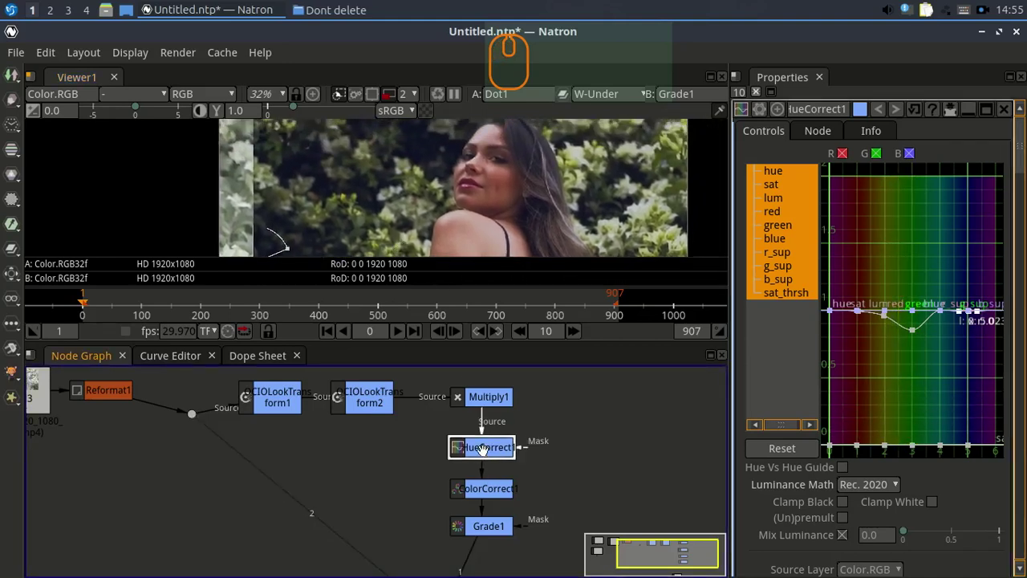
pyautogui.press('d')
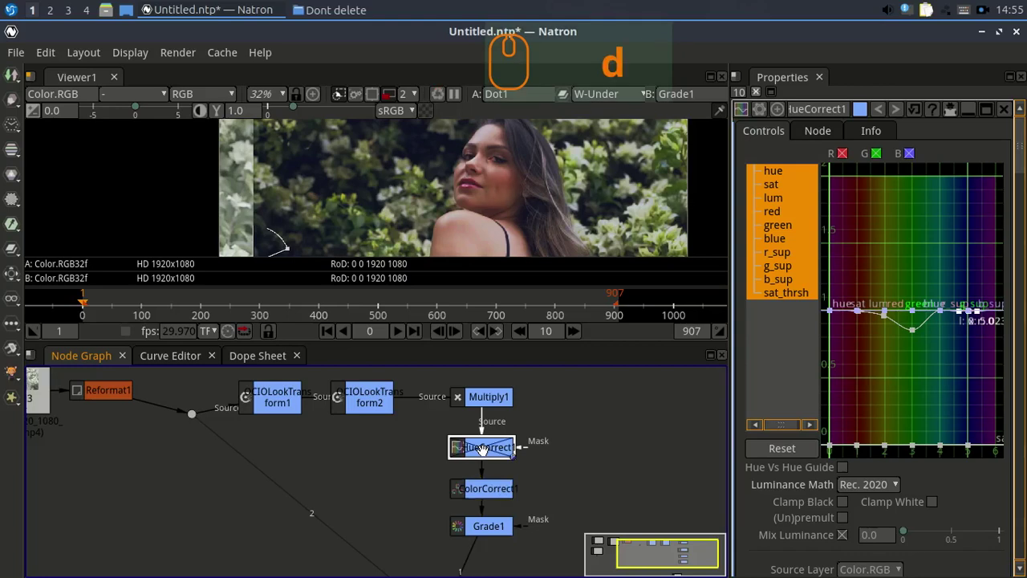
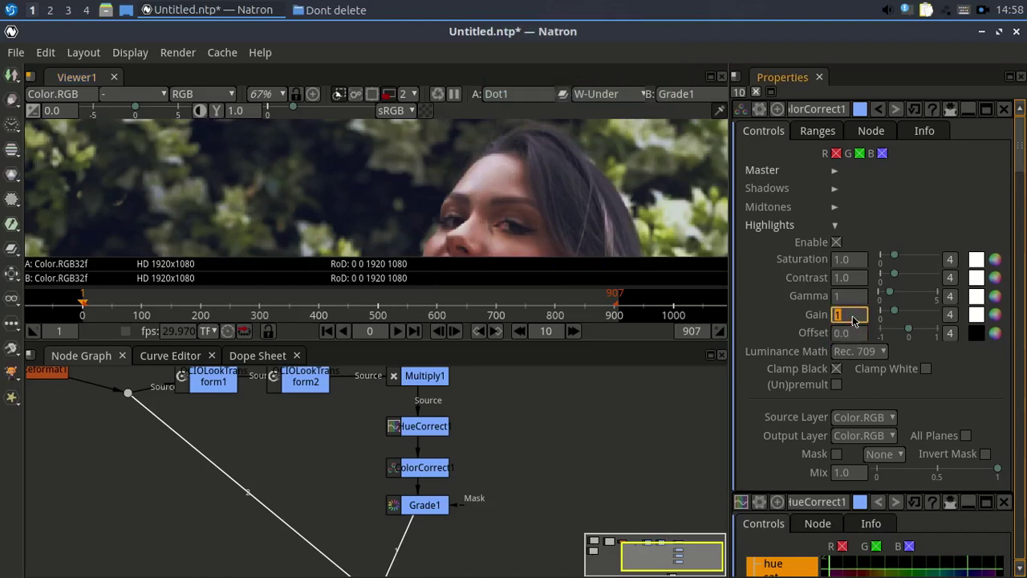
# Step: Set ColorCorrect1's Highlights Gain to .8 and collapse the Highlights section
pyautogui.press('KP_Decimal')
pyautogui.press('KP_8')
pyautogui.press('Return')
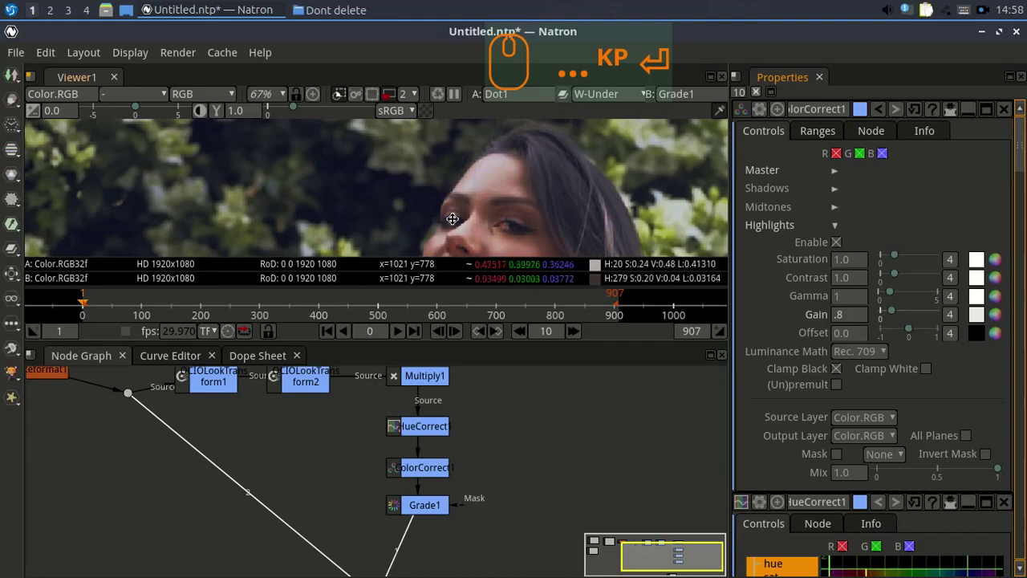
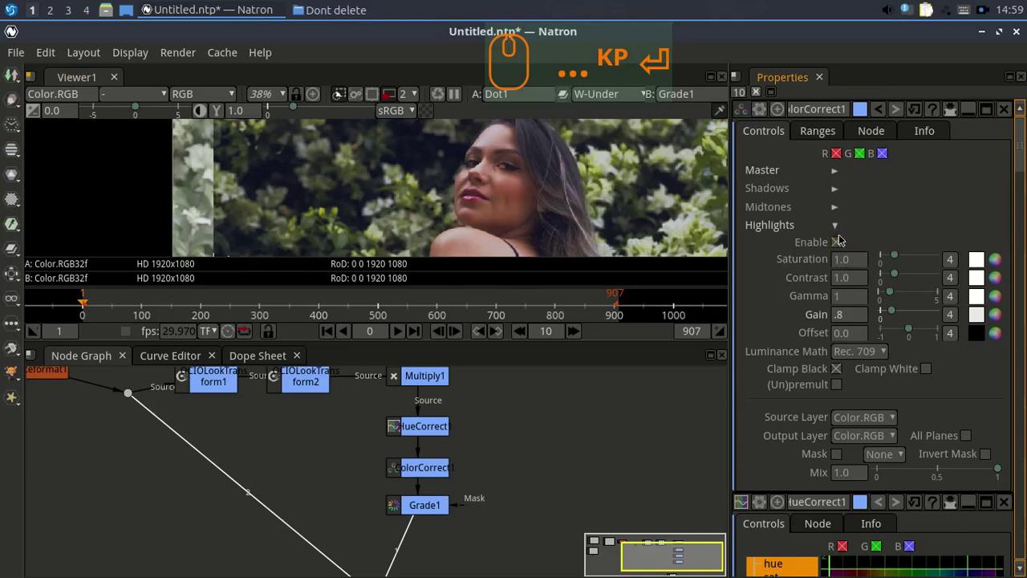
pyautogui.click(836, 229)
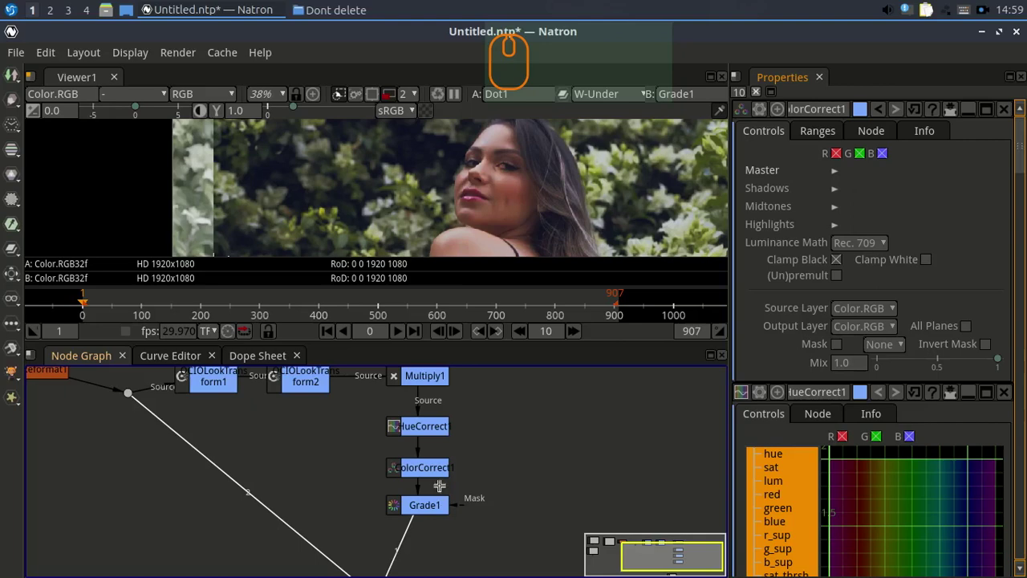
# Step: Insert the Grade1 node into the chain below ColorCorrect1 with its settings shown
pyautogui.click(427, 509)
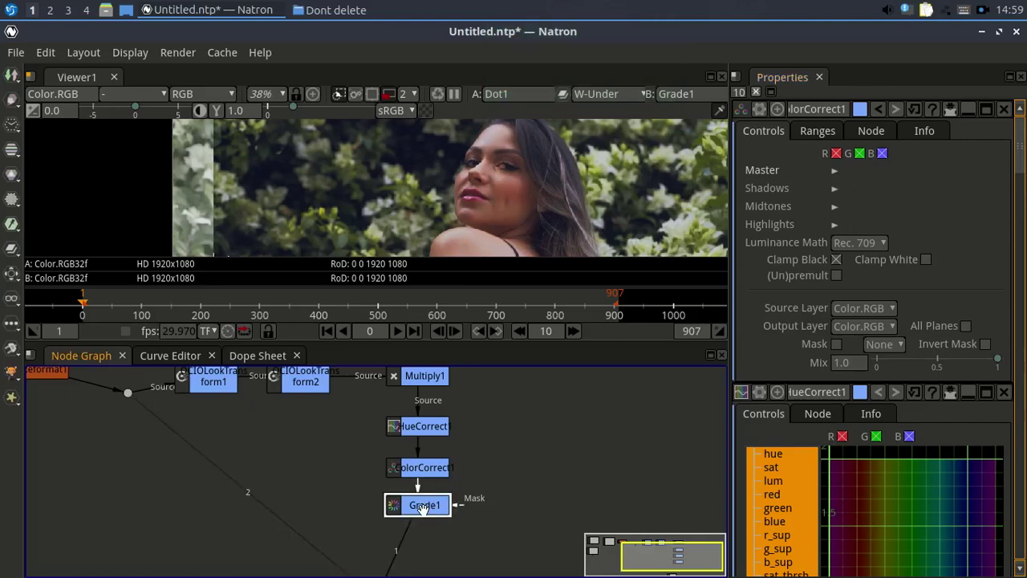
pyautogui.press('Return')
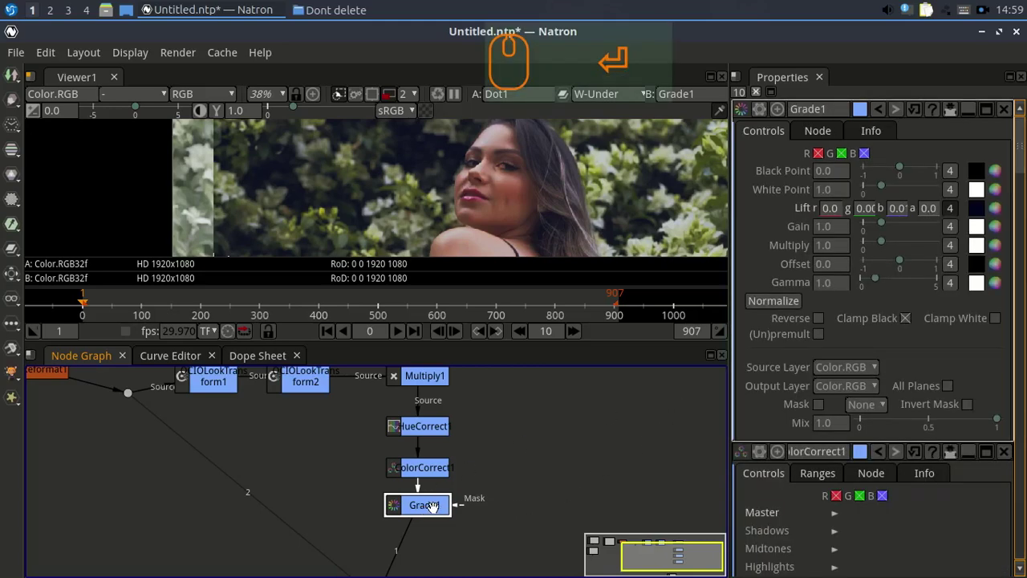
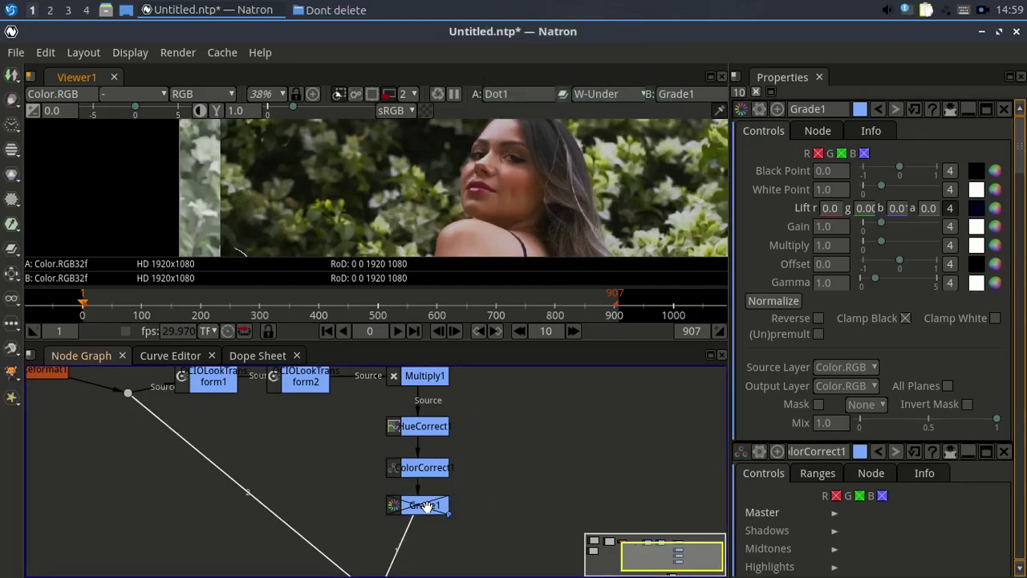
pyautogui.click(427, 508)
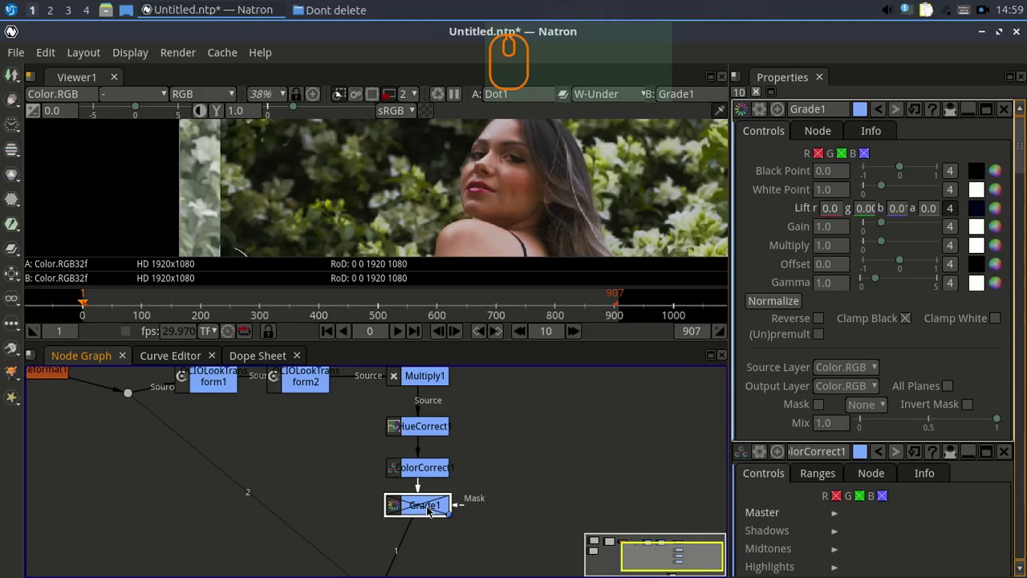
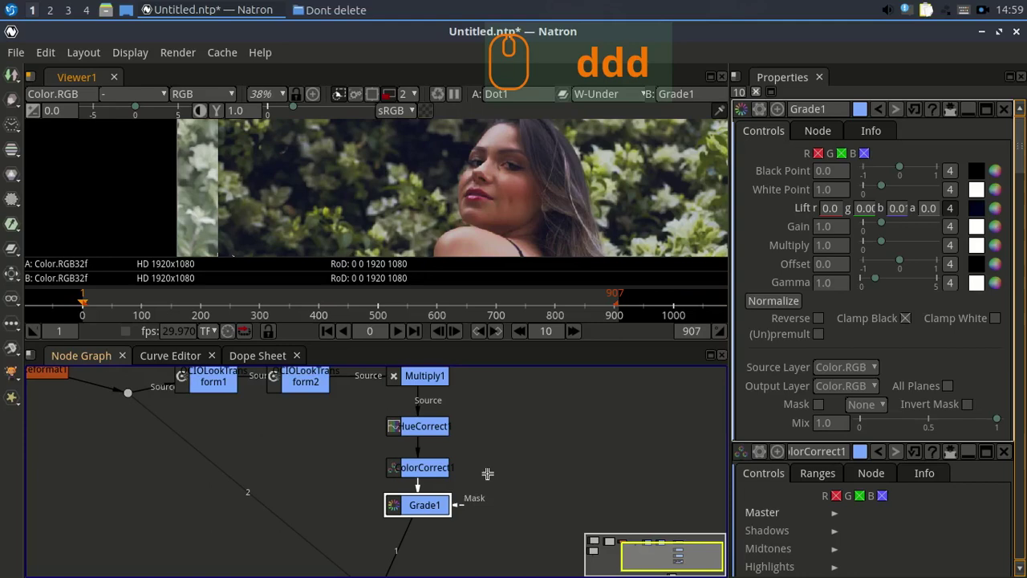
# Step: Bring up the node-creation menu to browse its Color submenu
pyautogui.rightClick(501, 410)
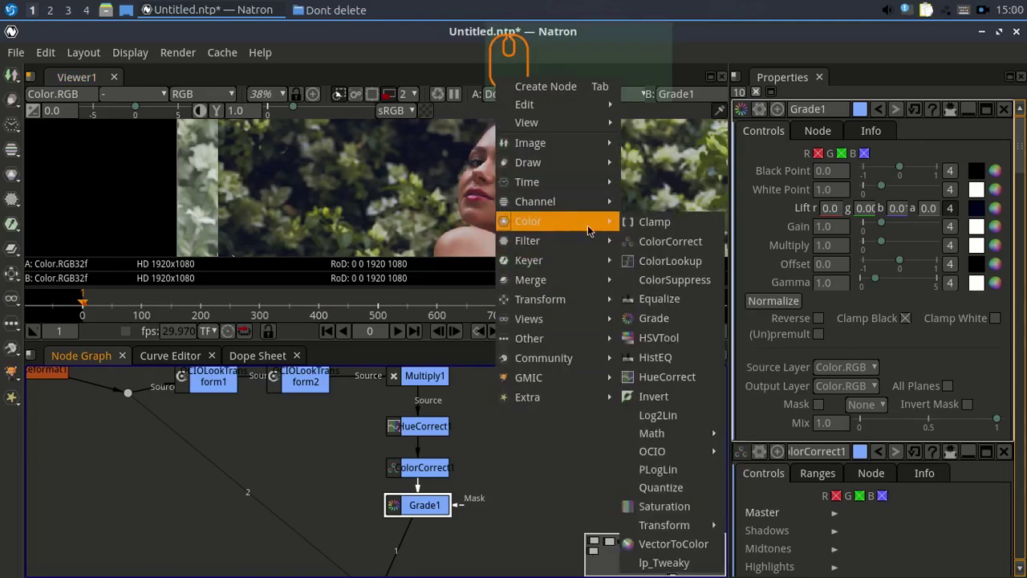
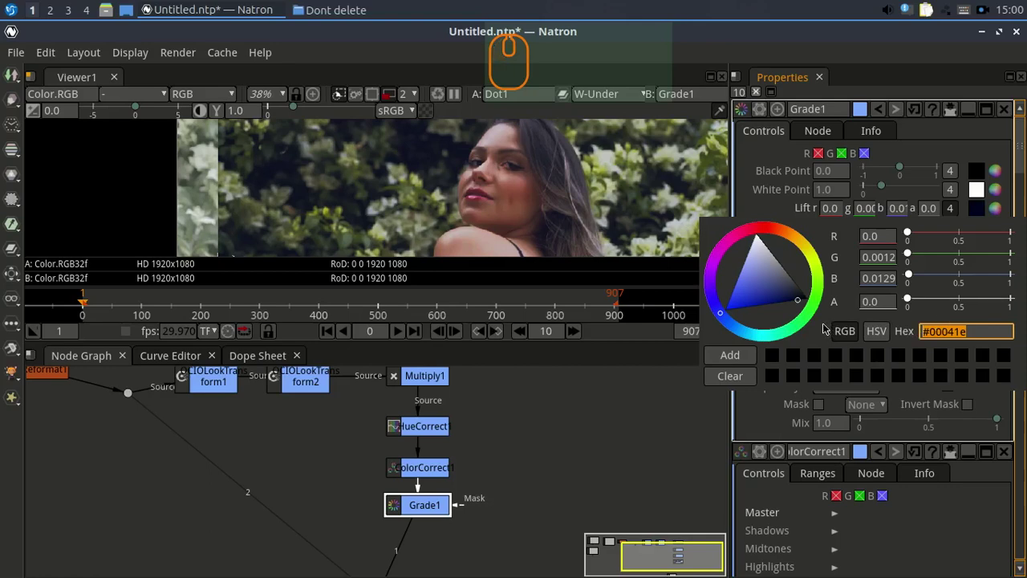
# Step: Try green, purple and orange lift tints on Grade1, settling on dark blue #000d1e
pyautogui.click(825, 327)
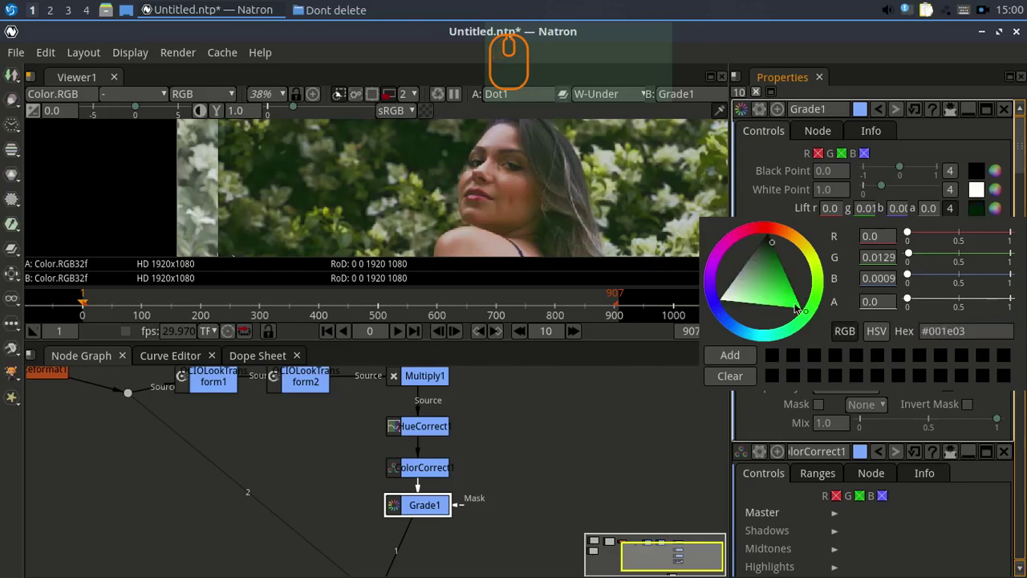
pyautogui.press('ctrl+z')
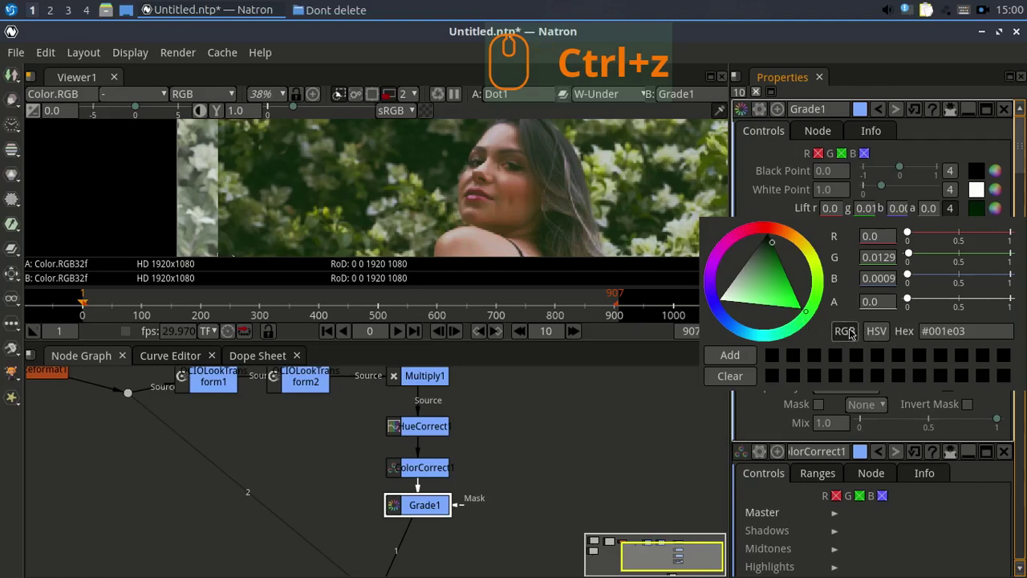
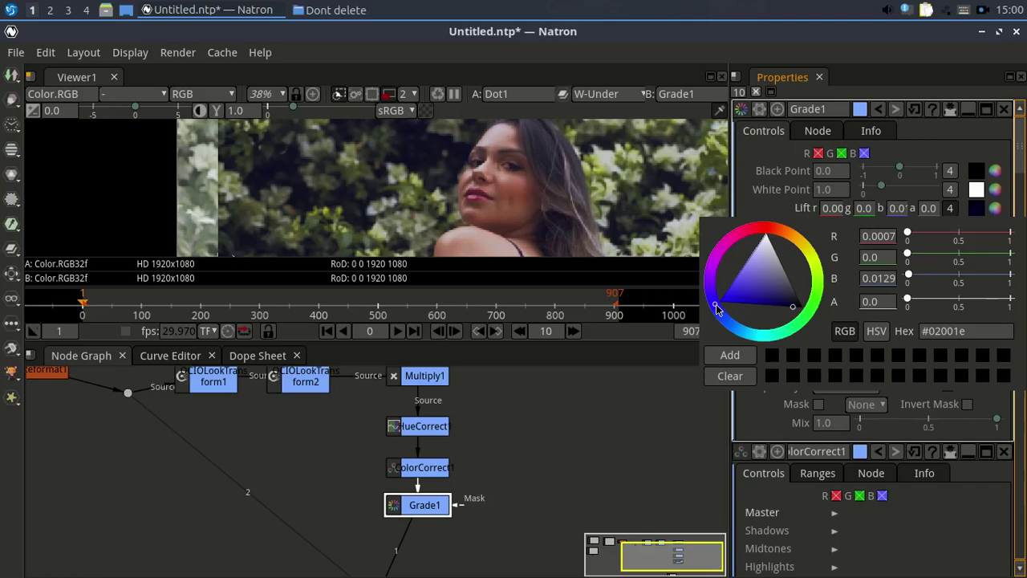
pyautogui.moveTo(719, 308); pyautogui.dragTo(723, 314)
pyautogui.click(809, 227)
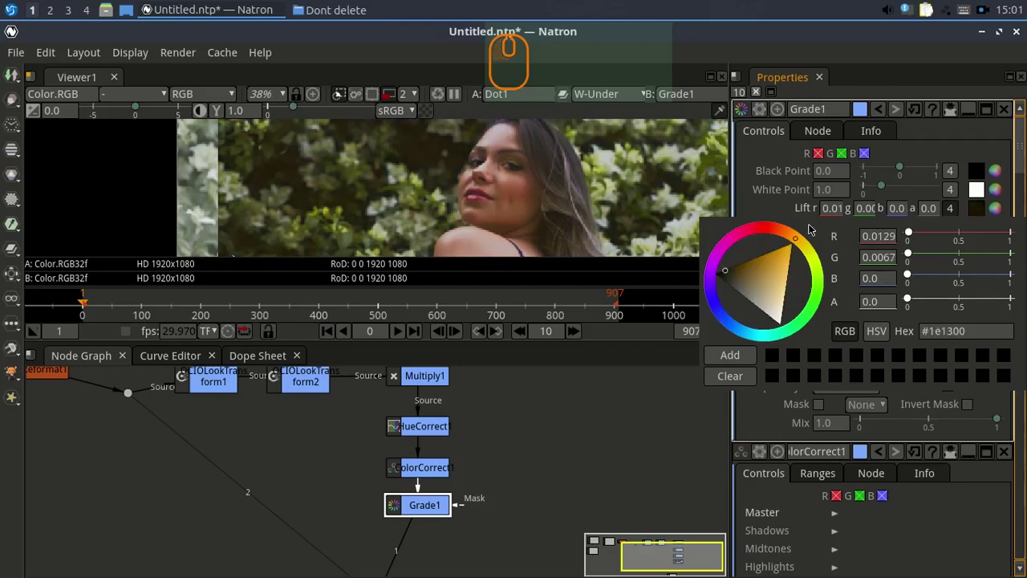
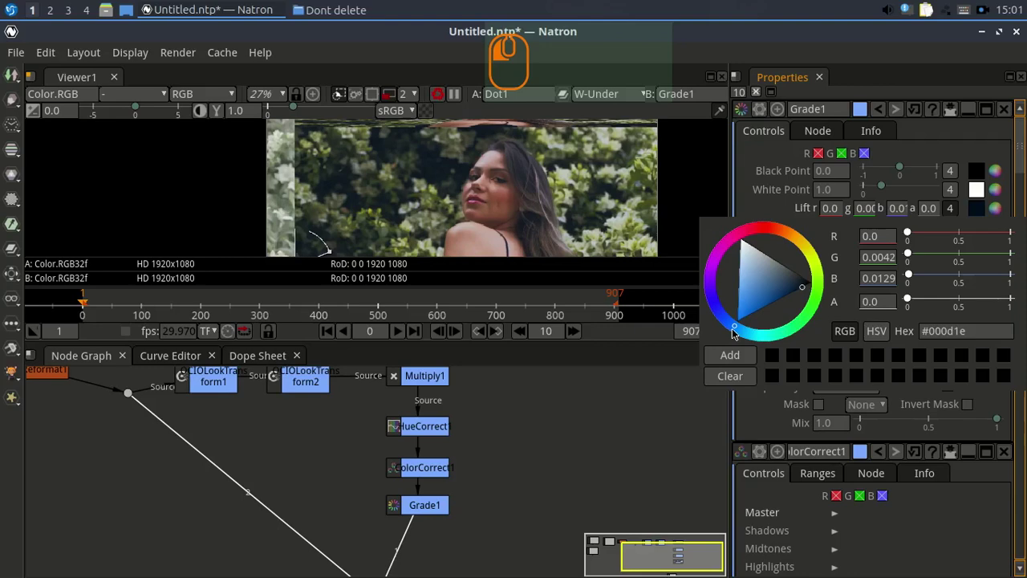
pyautogui.click(737, 334)
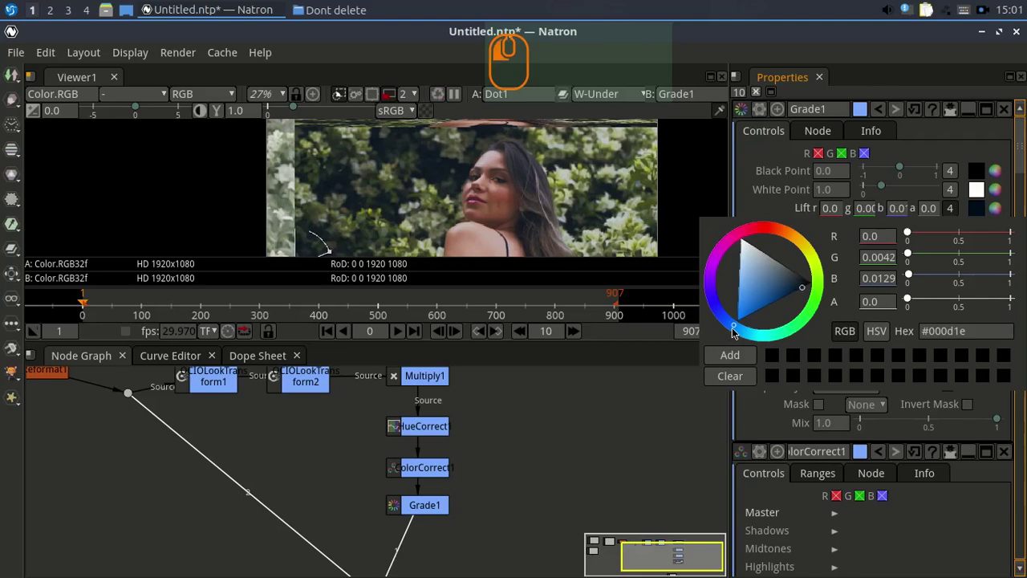
pyautogui.click(601, 433)
pyautogui.scroll(-3)
pyautogui.scroll(-3)
pyautogui.scroll(3)
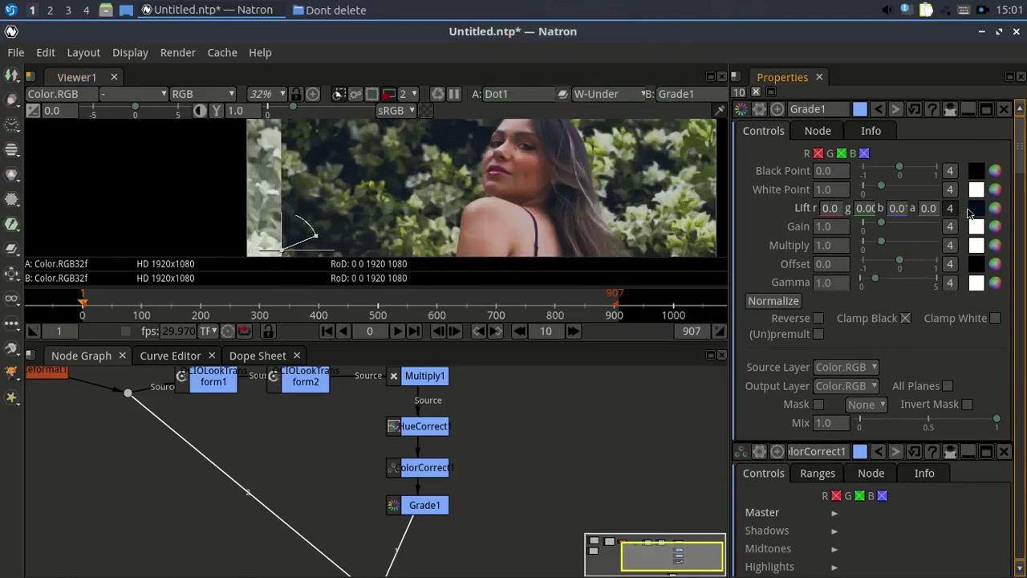
# Step: Push Grade1's lift swatch to a deep blue (#00021e) in the colour picker
pyautogui.click(983, 212)
pyautogui.click(1002, 209)
pyautogui.click(781, 352)
pyautogui.moveTo(739, 330); pyautogui.dragTo(721, 318)
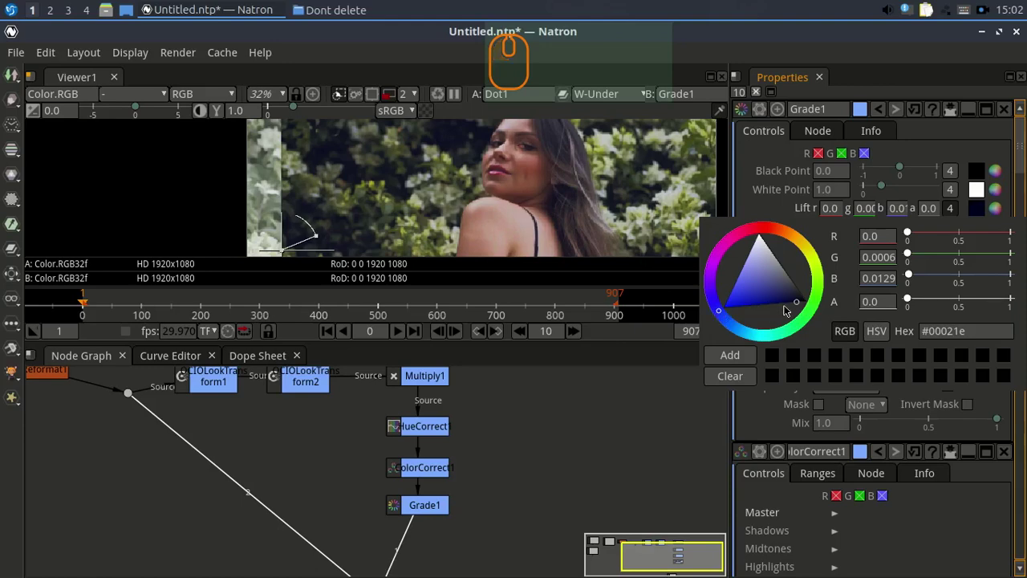
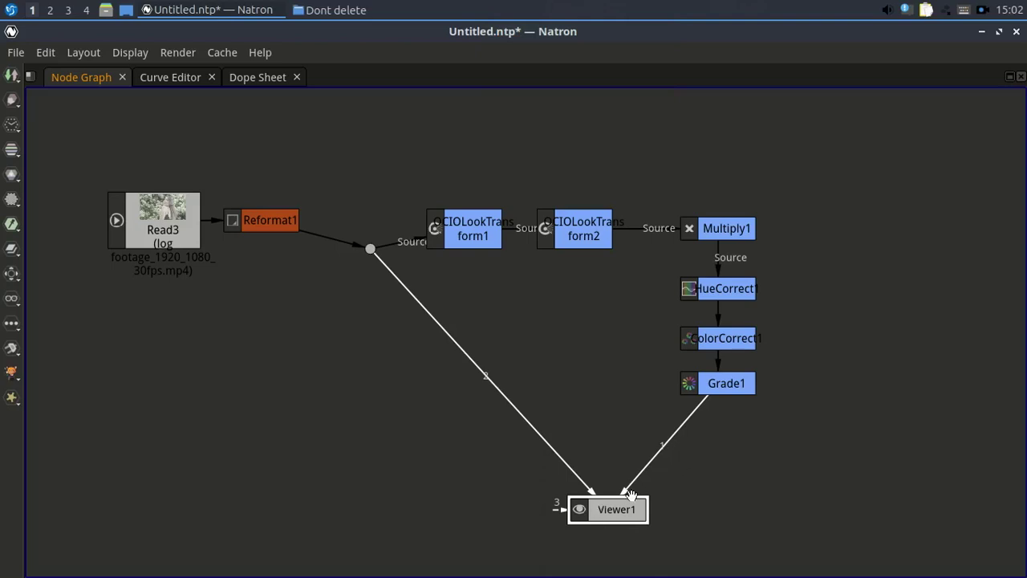
# Step: Rewire Grade1's output into Viewer1 for the before/after wipe
pyautogui.click(660, 464)
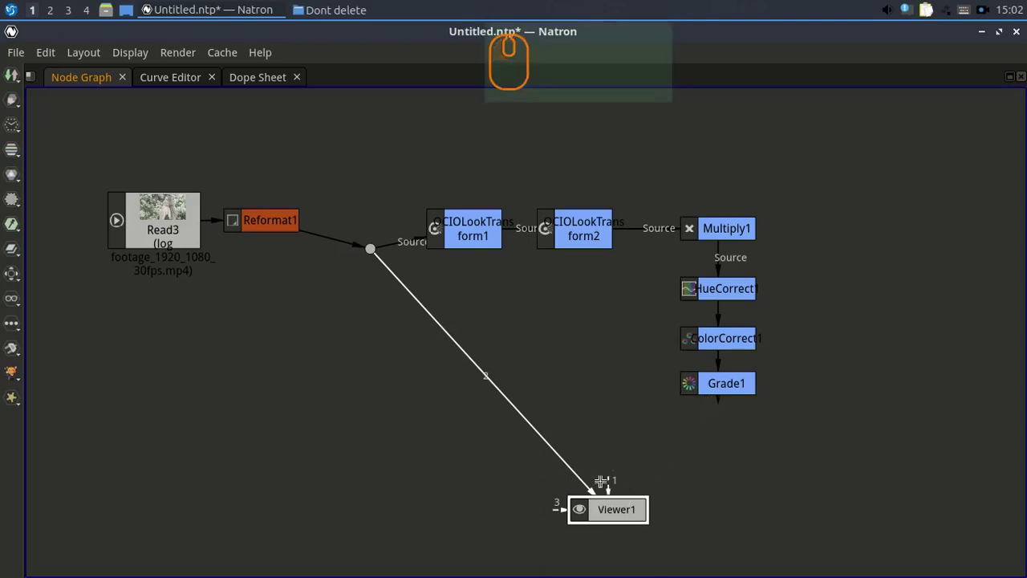
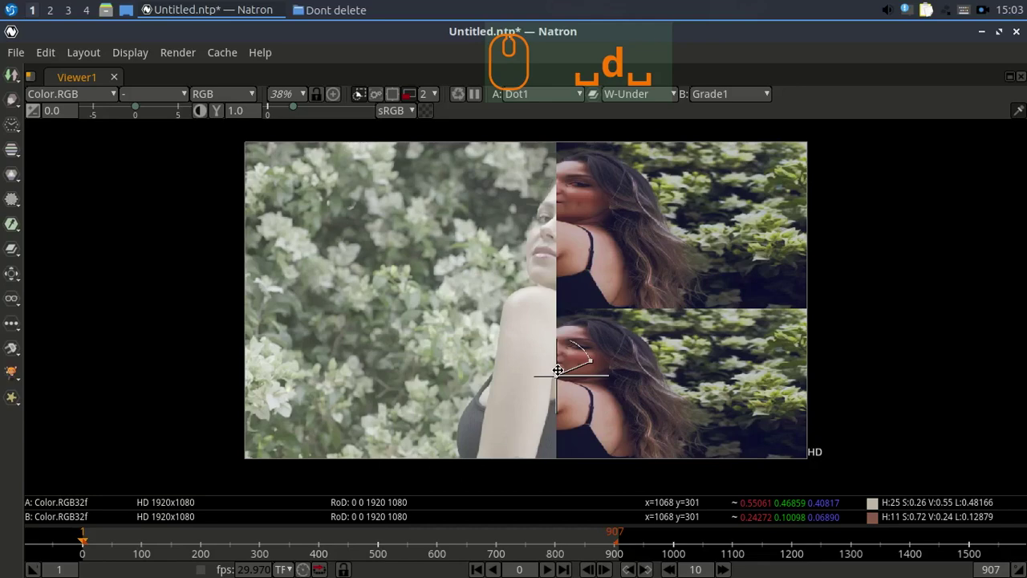
# Step: Scrub through later frames of the clip, then return near frame 8
pyautogui.press('d')
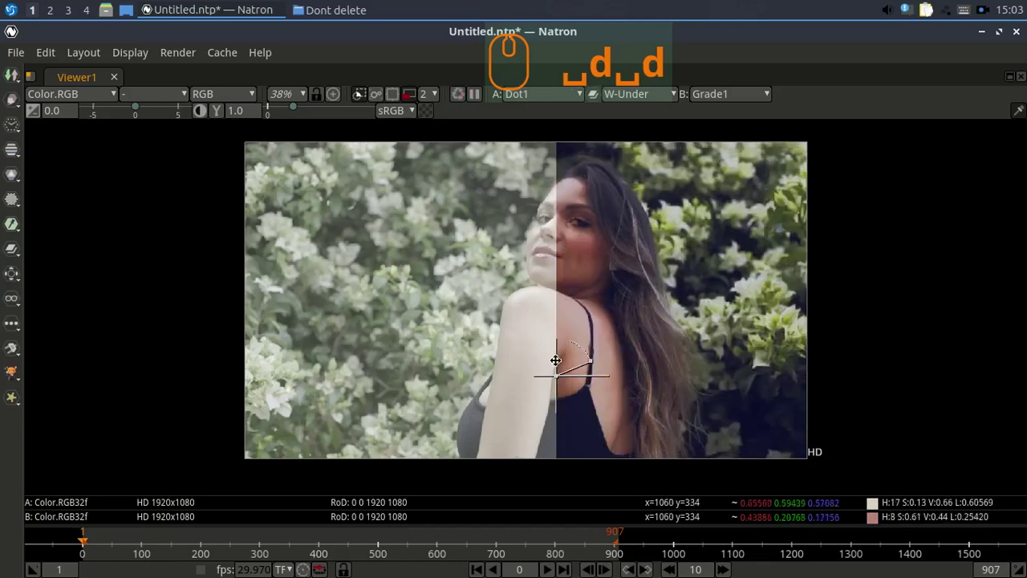
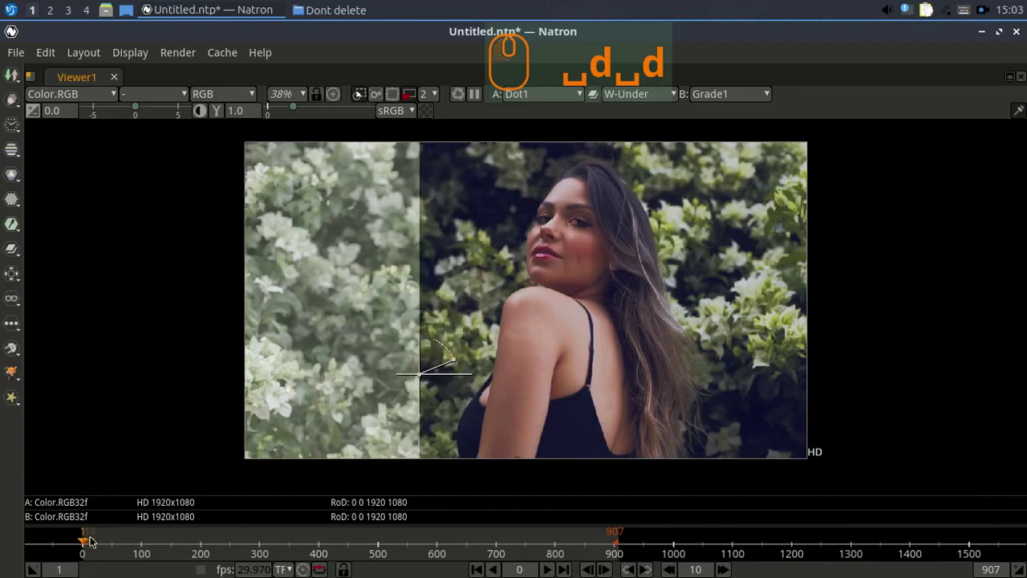
pyautogui.moveTo(86, 544); pyautogui.dragTo(147, 545)
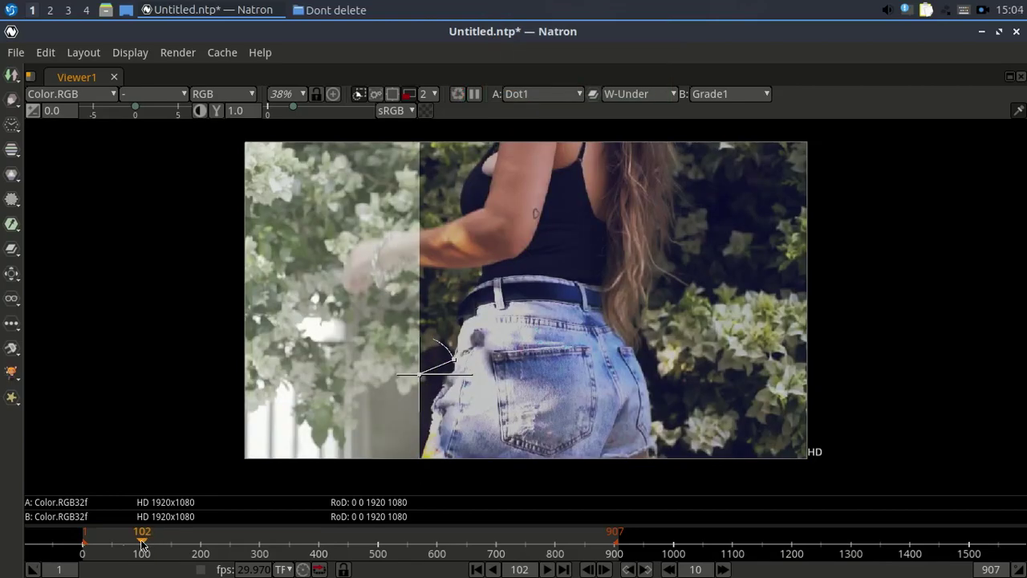
pyautogui.moveTo(142, 544); pyautogui.dragTo(90, 546)
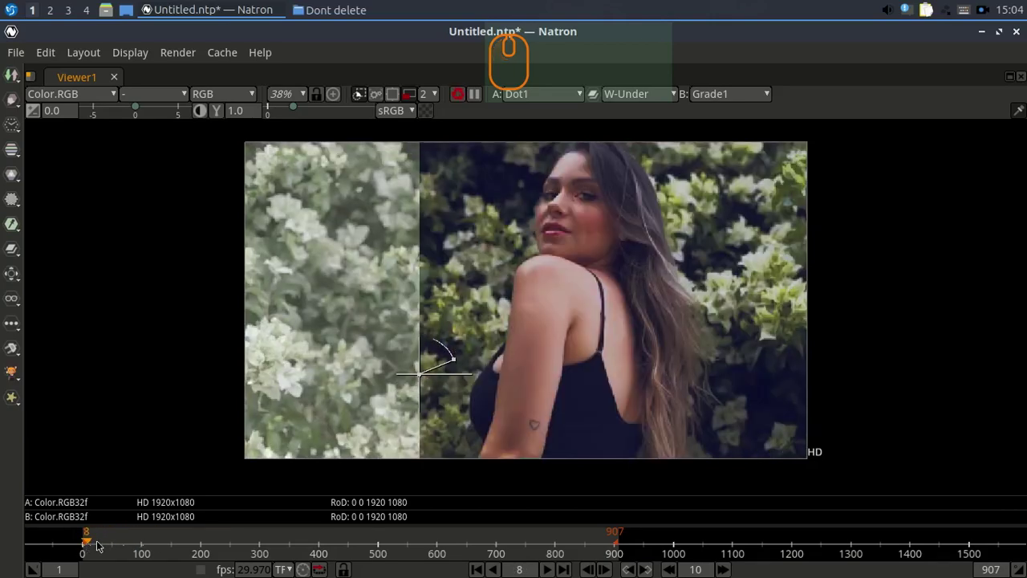